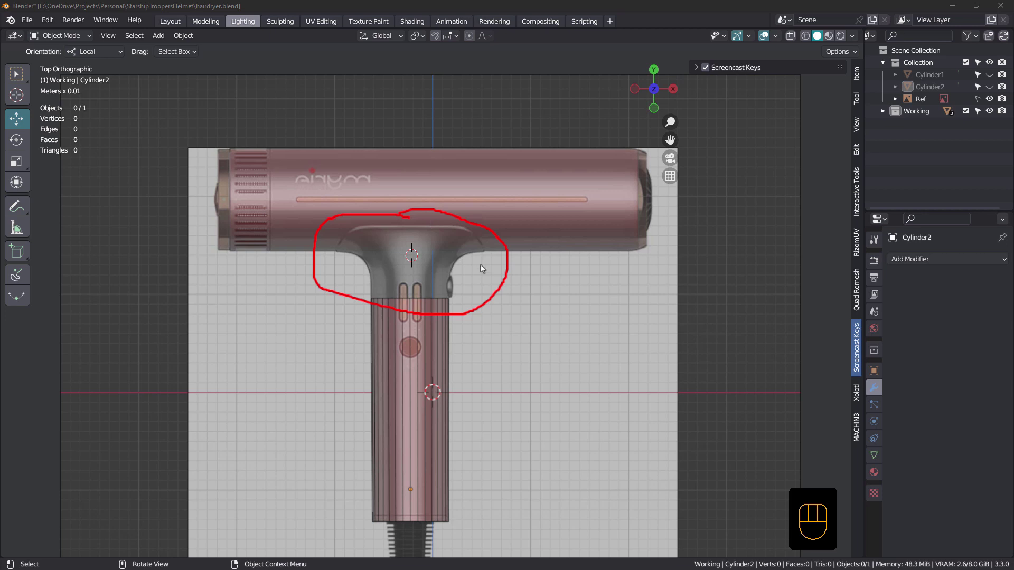
Toggle Outliner visibility and frame the handle-to-barrel junction over the reference image.
scroll(up, 3)
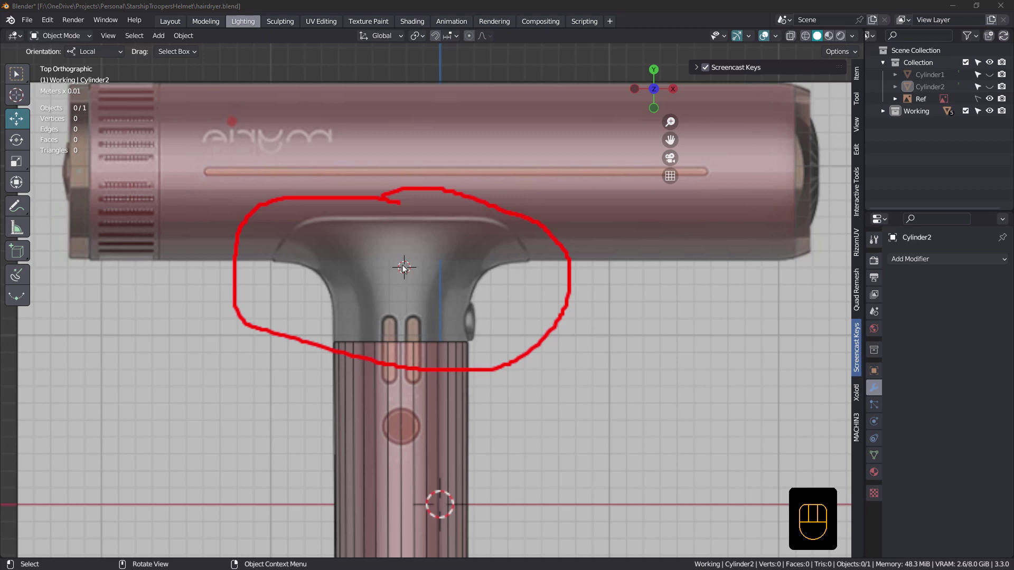
click(993, 77)
click(991, 90)
scroll(down, 3)
scroll(down, 3)
drag(432, 297, 444, 291)
scroll(up, 3)
drag(420, 272, 420, 274)
click(407, 310)
Make the barrel cylinder (Cylinder1) visible and select it in the viewport.
click(991, 86)
click(445, 226)
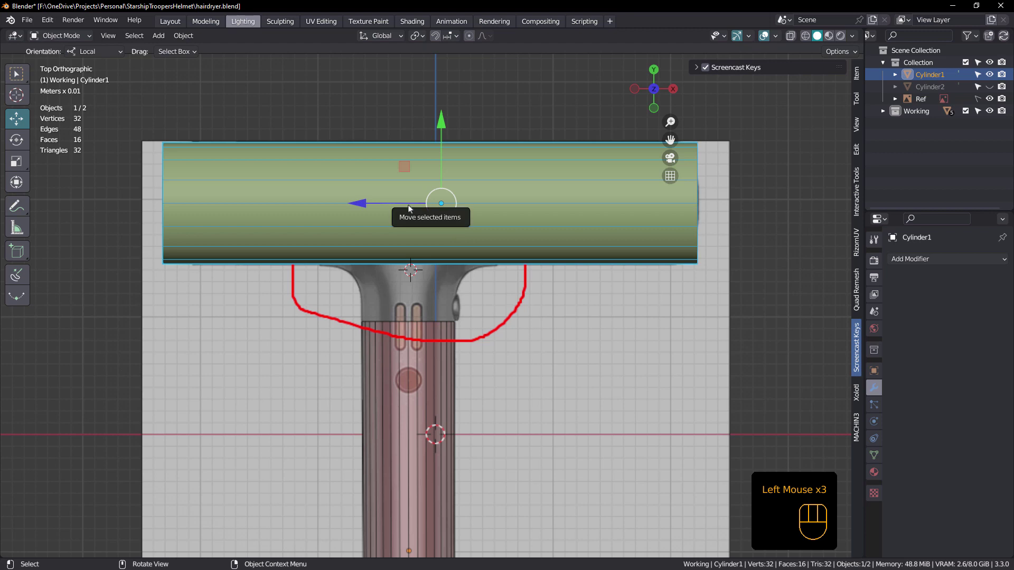
Enter Edit Mode on the barrel and insert a loop cut (Ctrl+R) around its length.
key(Tab)
key(ctrl+r)
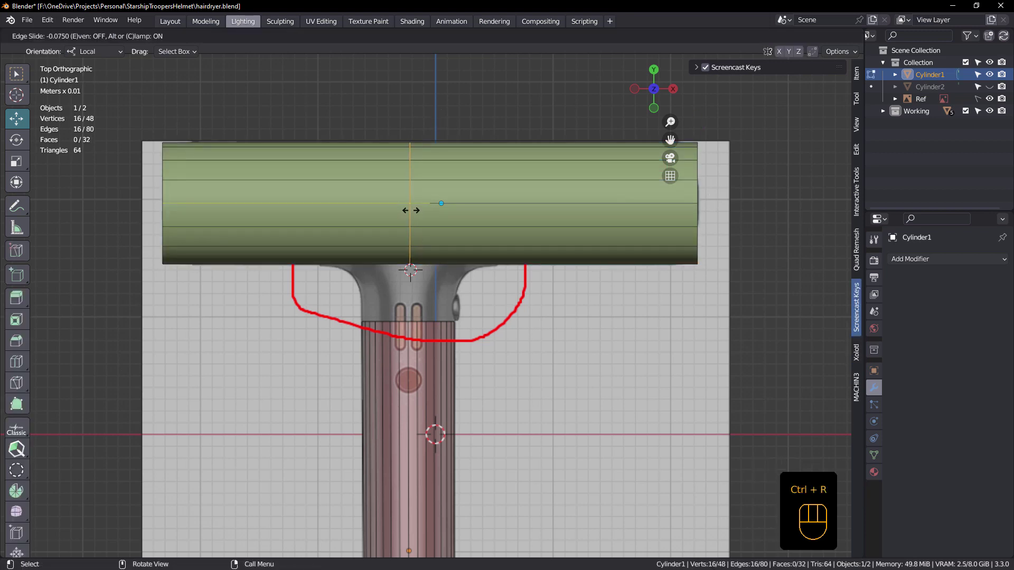
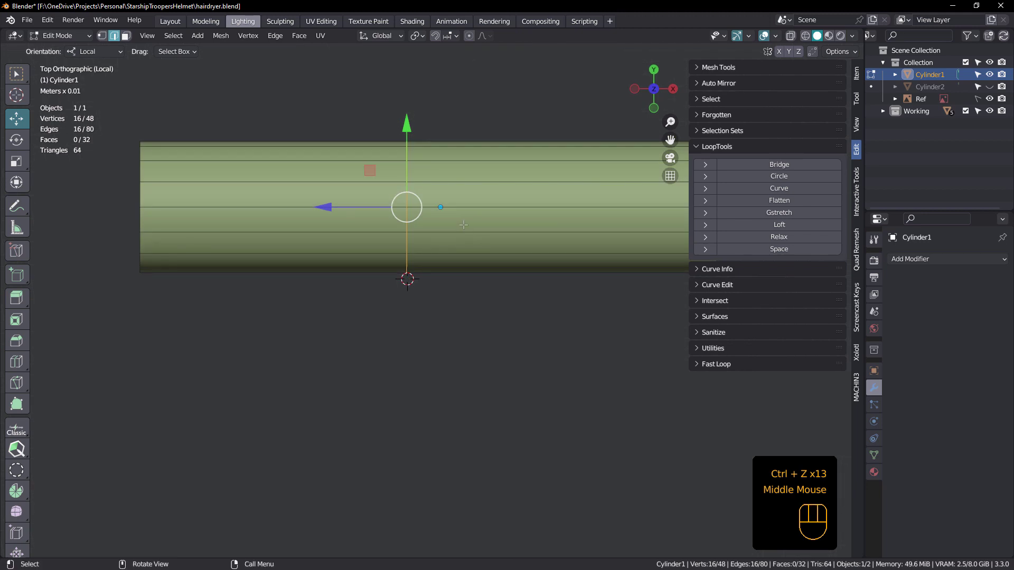
Undo the loop cut, unhide Cylinder2, leave local view and return to Object Mode.
key(ctrl+z)
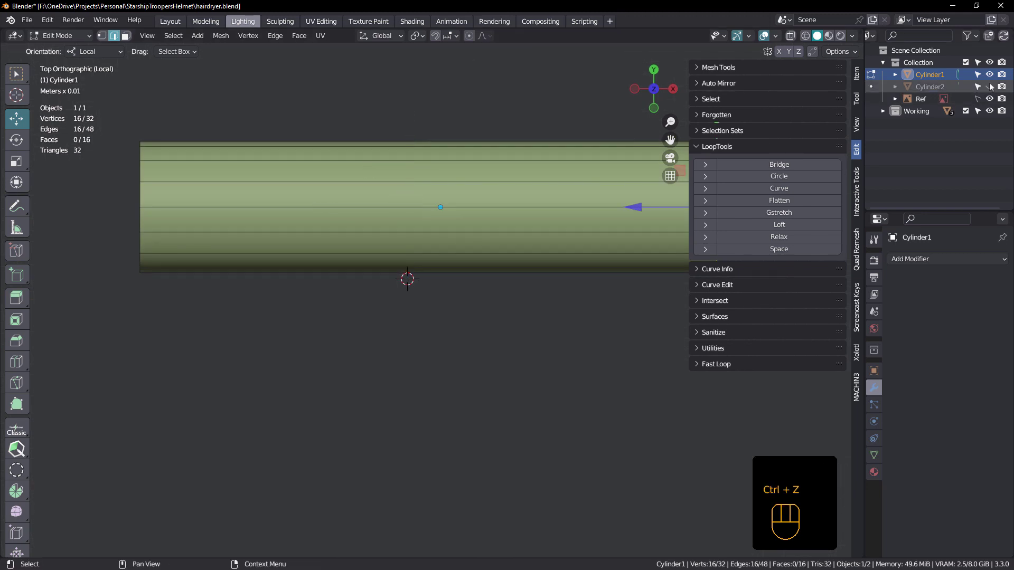
click(994, 89)
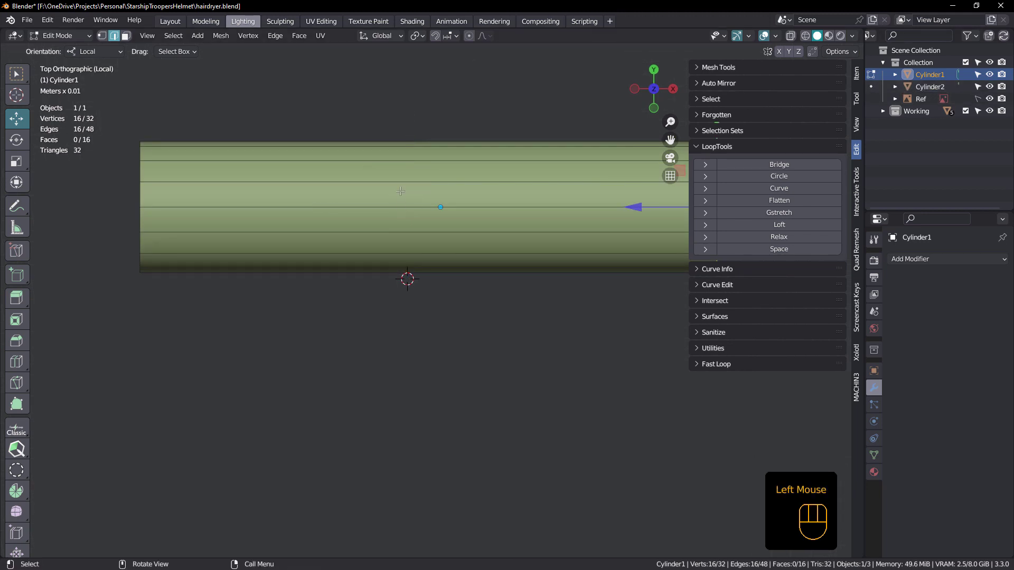
key(/)
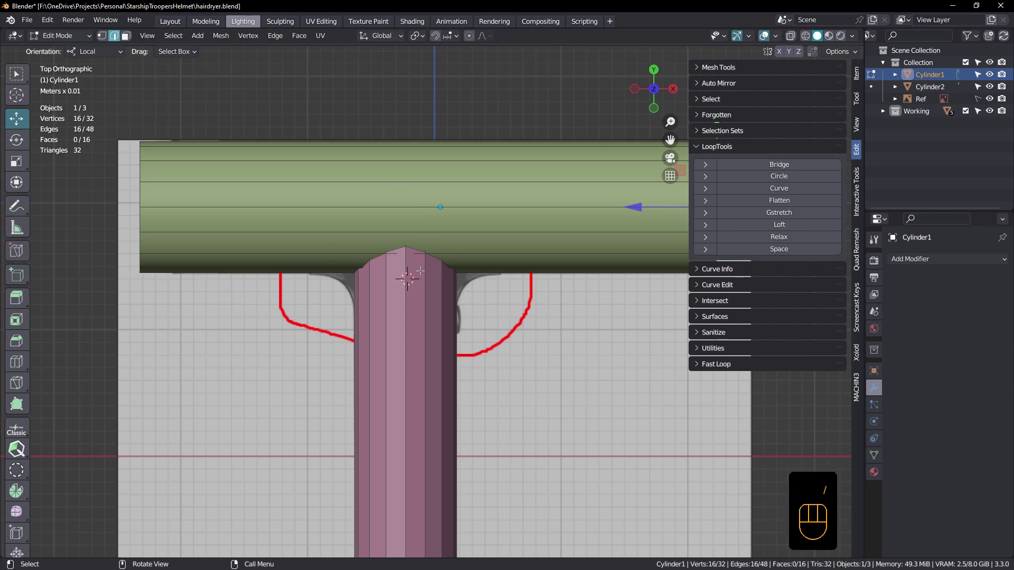
key(Tab)
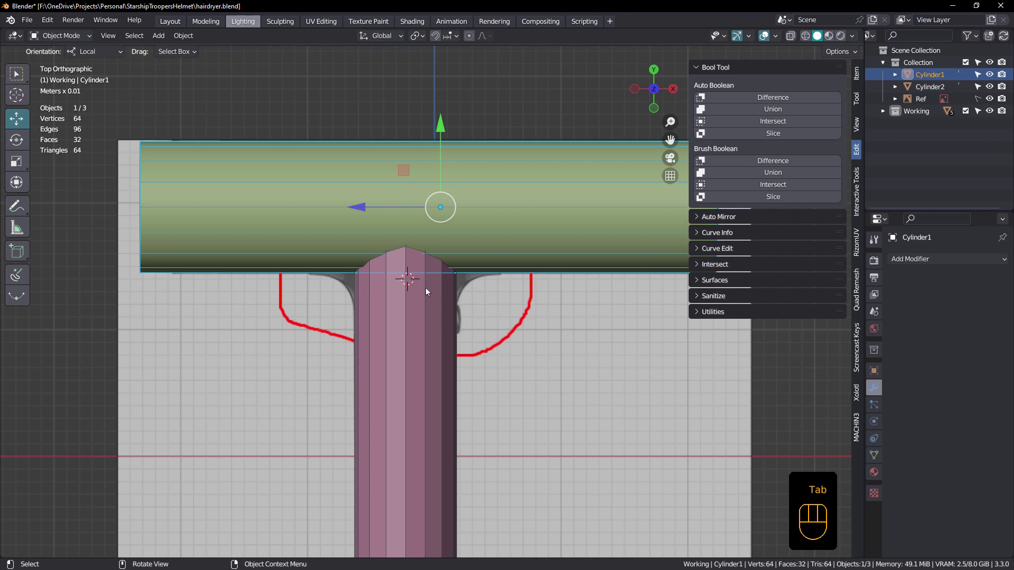
Orbit to inspect the handle-barrel junction, then return to a top-down view.
scroll(up, 3)
drag(414, 256, 428, 230)
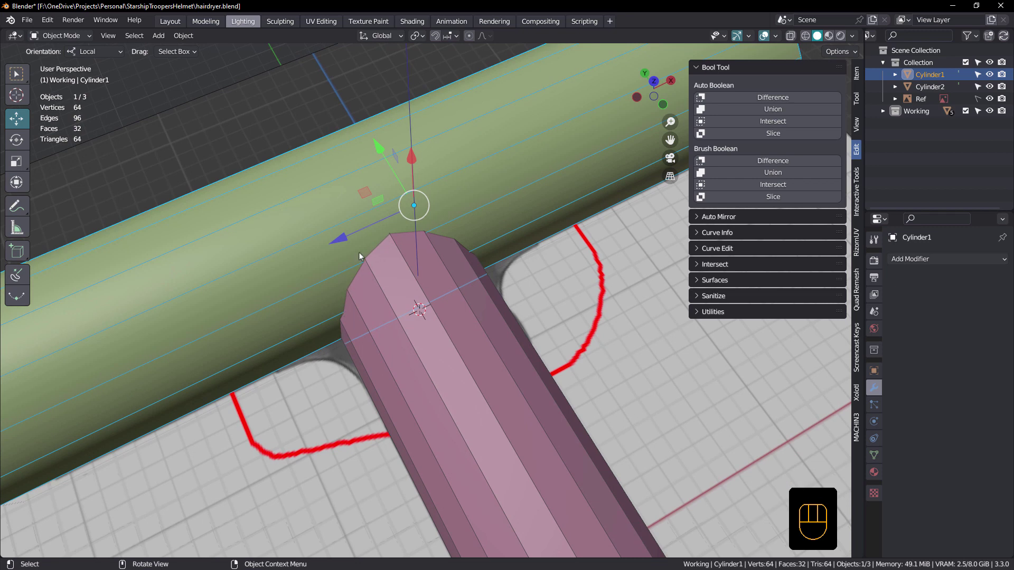
drag(430, 306, 399, 333)
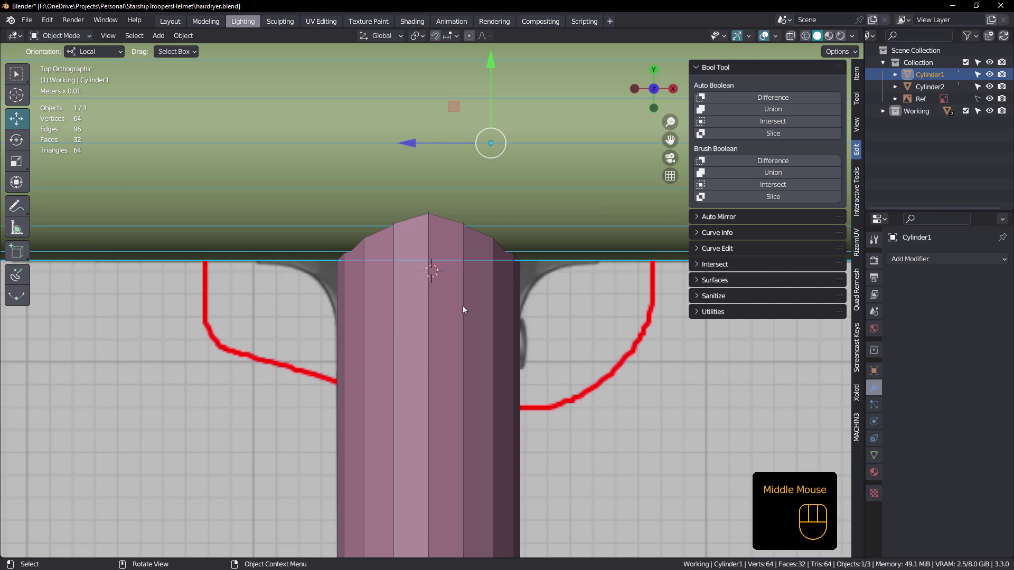
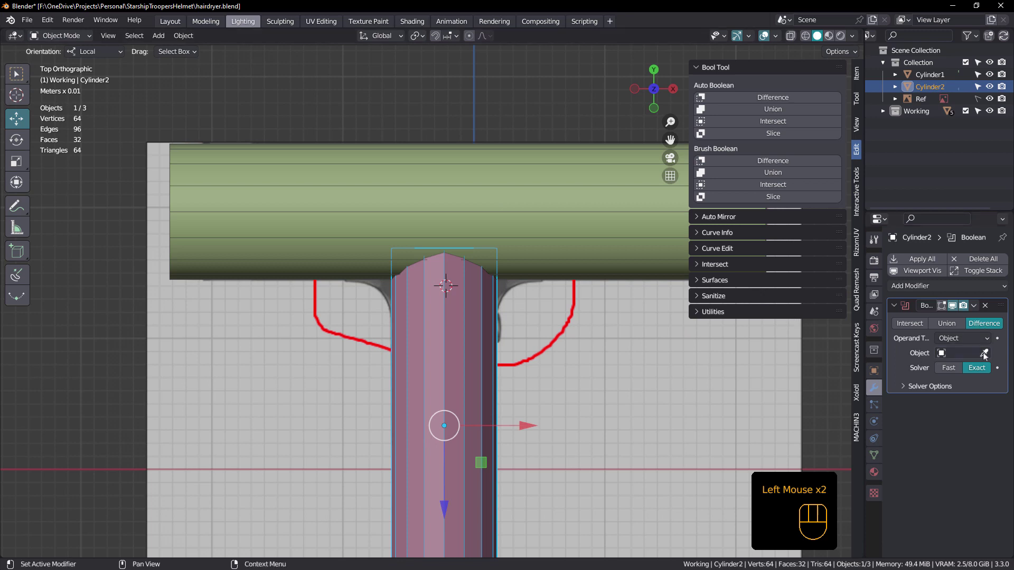
Set Cylinder1 as the Boolean Difference object on the handle and check the carved top.
click(987, 356)
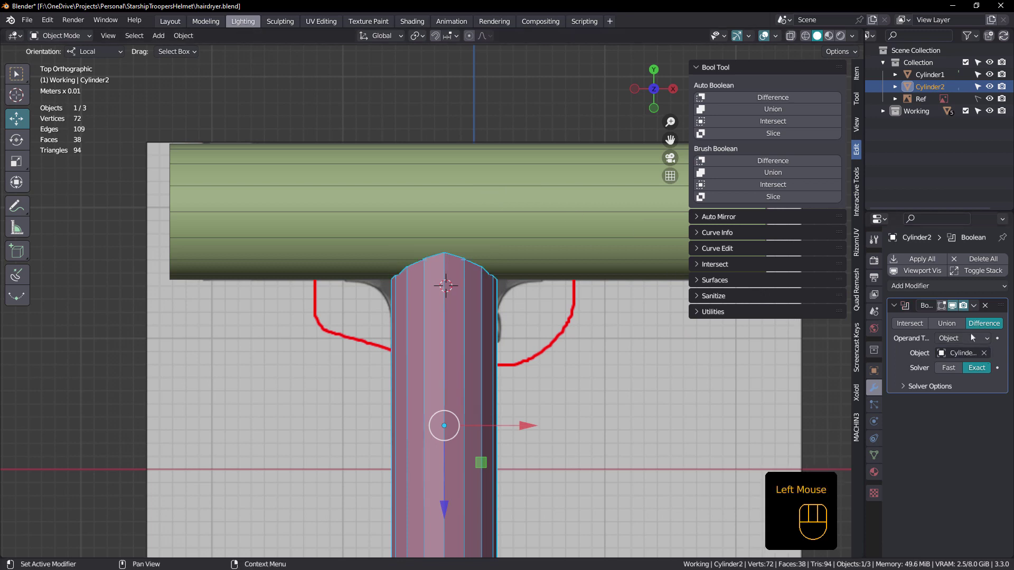
drag(443, 286, 425, 276)
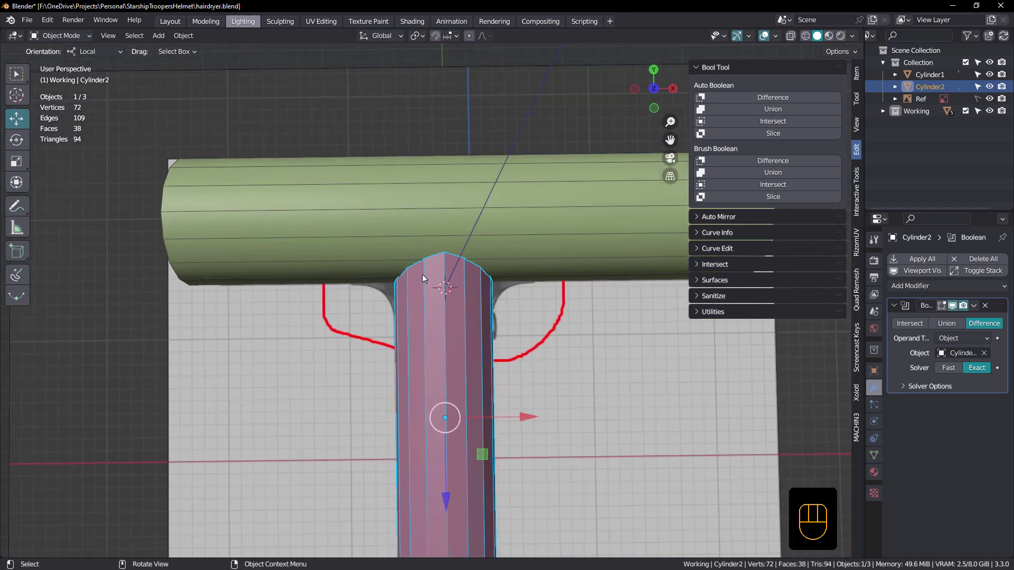
drag(975, 306, 938, 318)
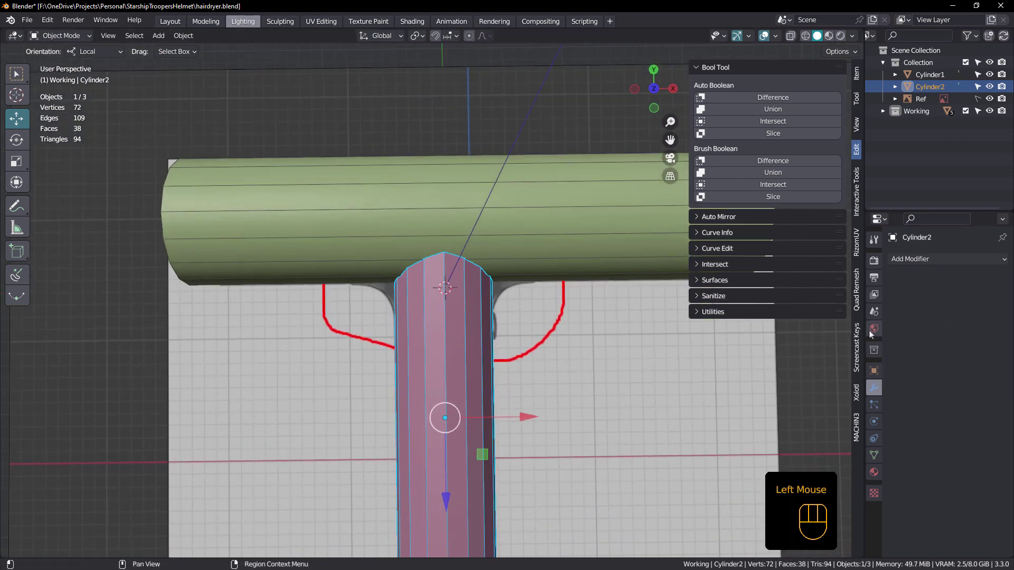
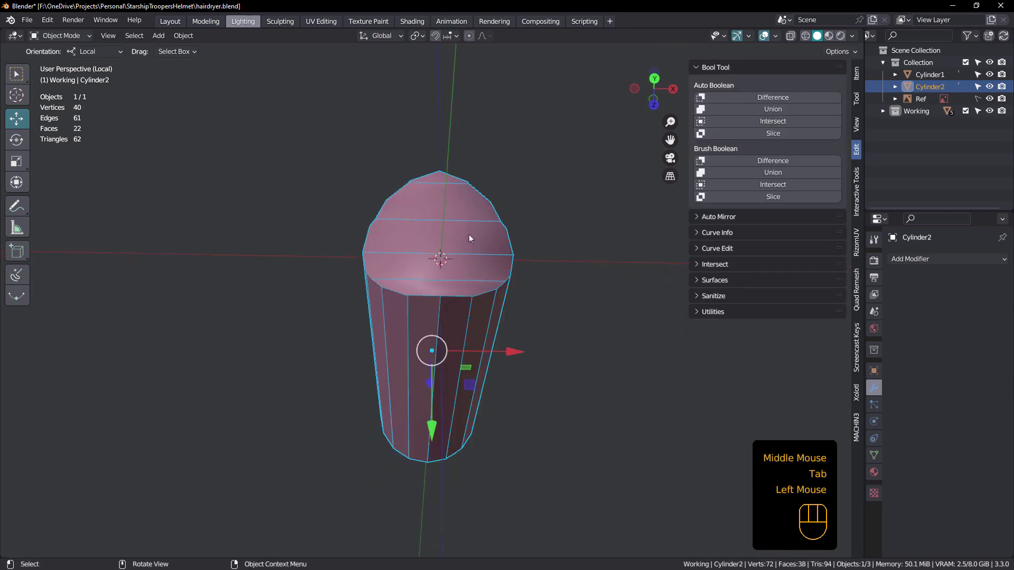
Enter Edit Mode on the handle and enable X-ray to see its hidden vertices.
key(3)
key(Tab)
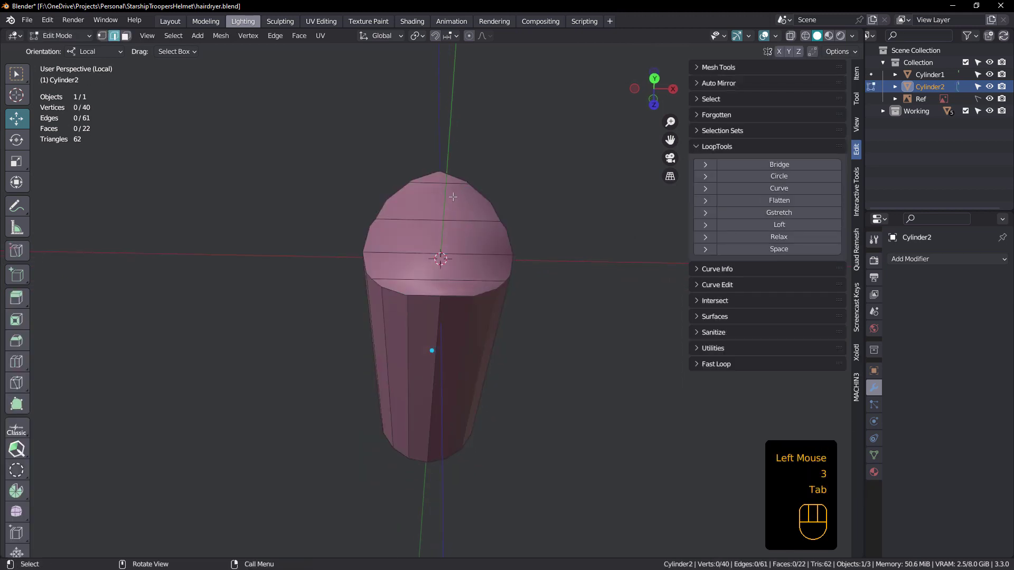
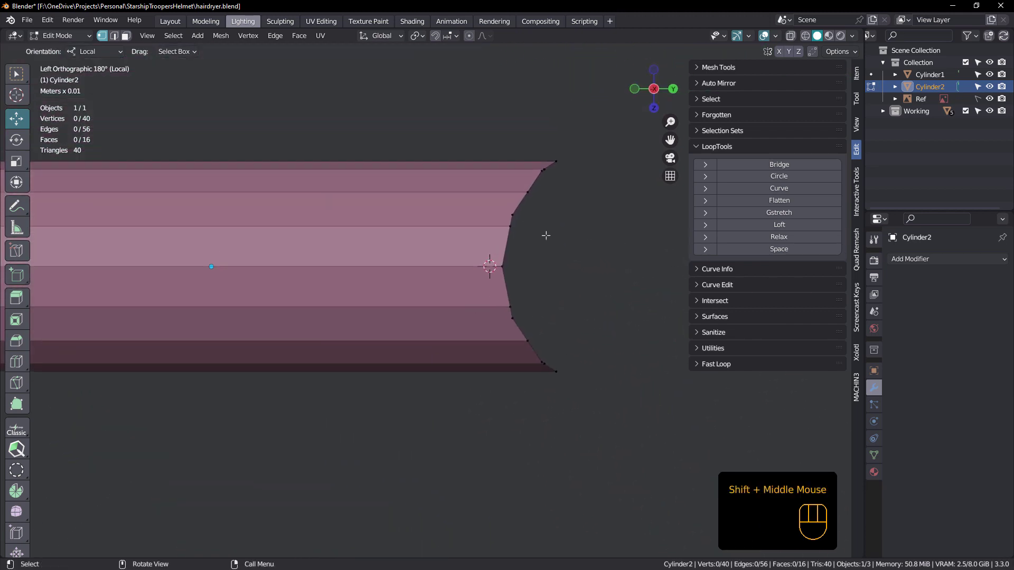
key(alt+z)
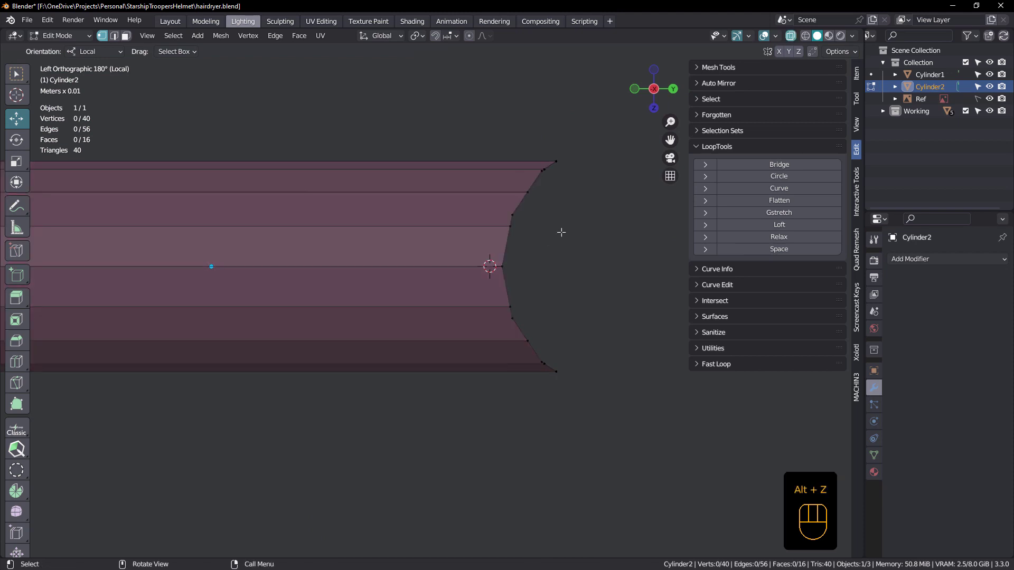
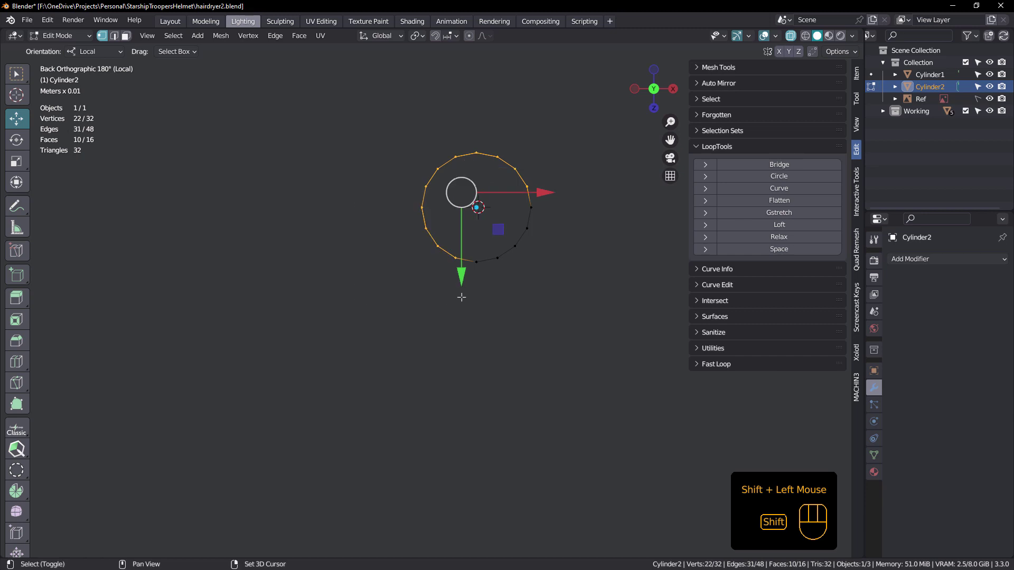
Delete the selected half of the handle's vertices via the X delete menu.
key(x)
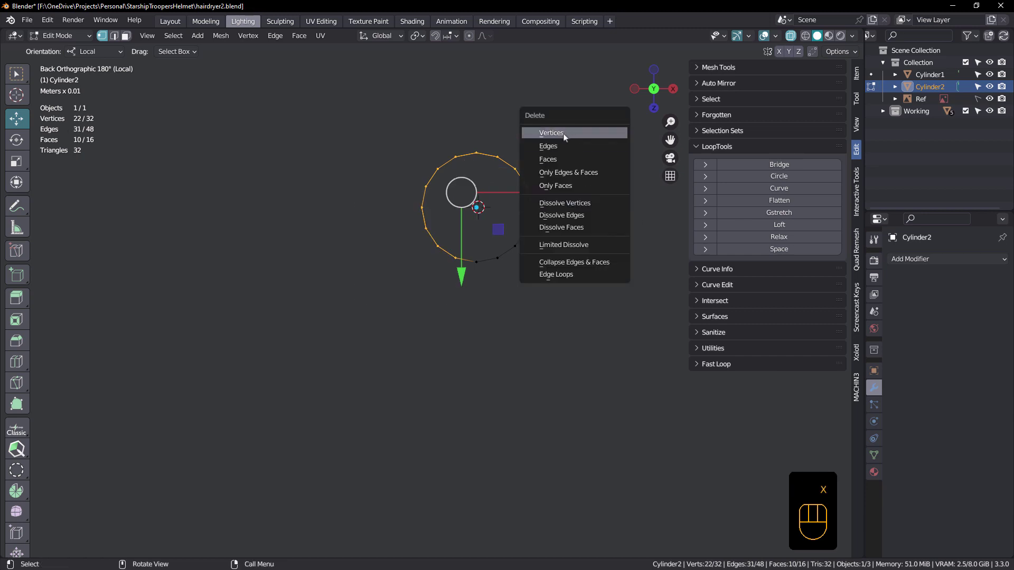
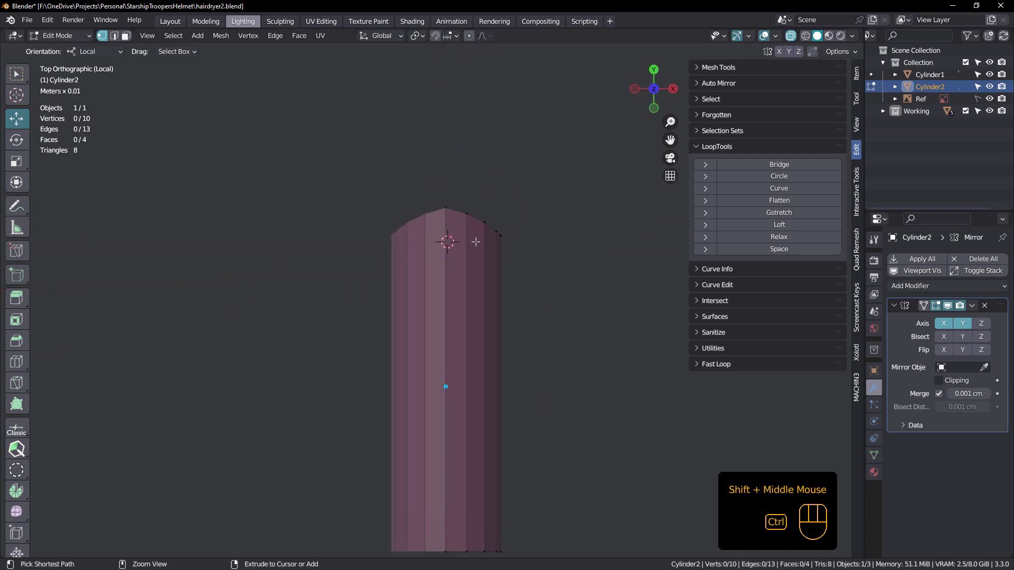
Save the file and isolate the handle in local view.
key(ctrl+s)
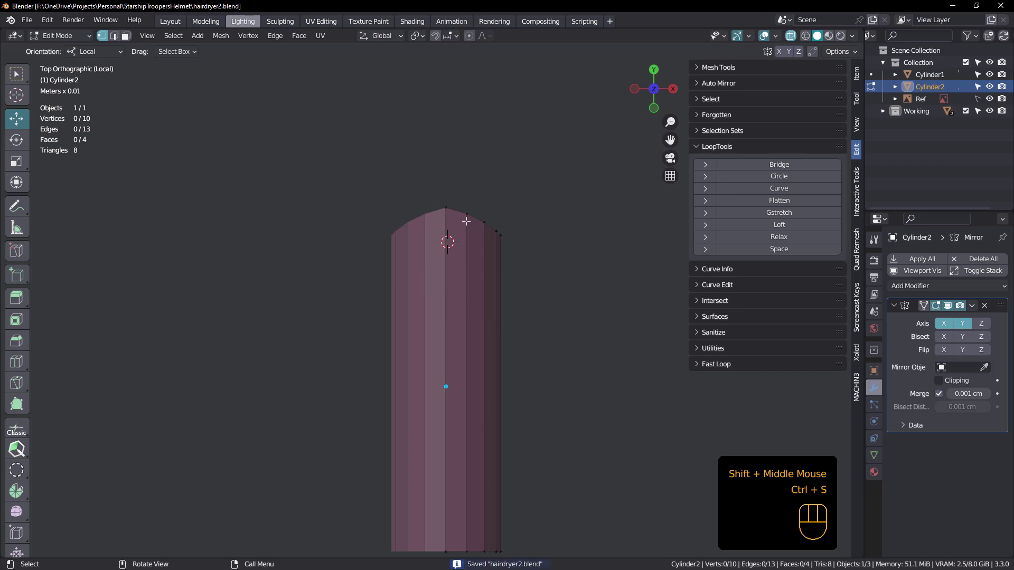
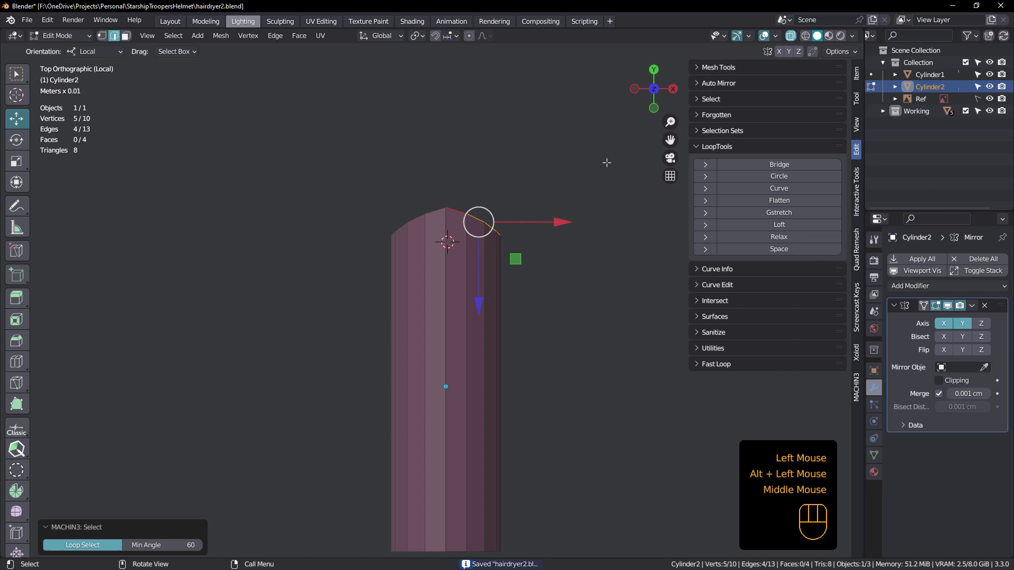
key(/)
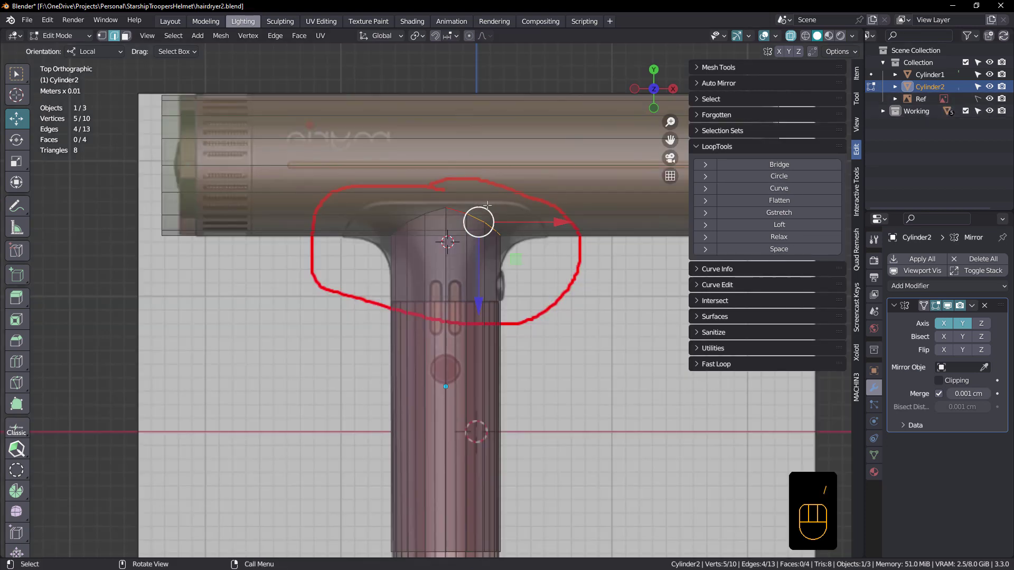
scroll(up, 3)
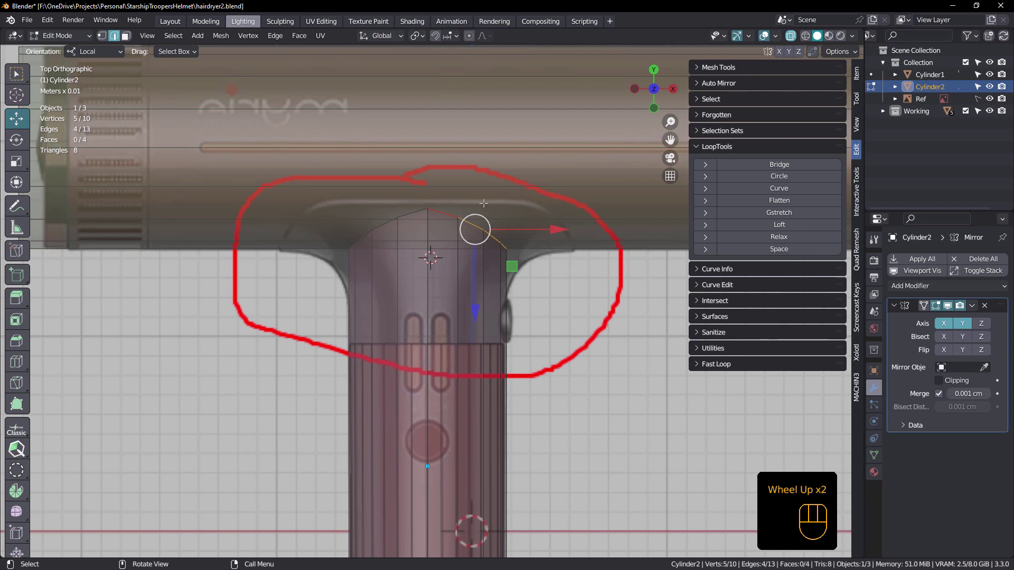
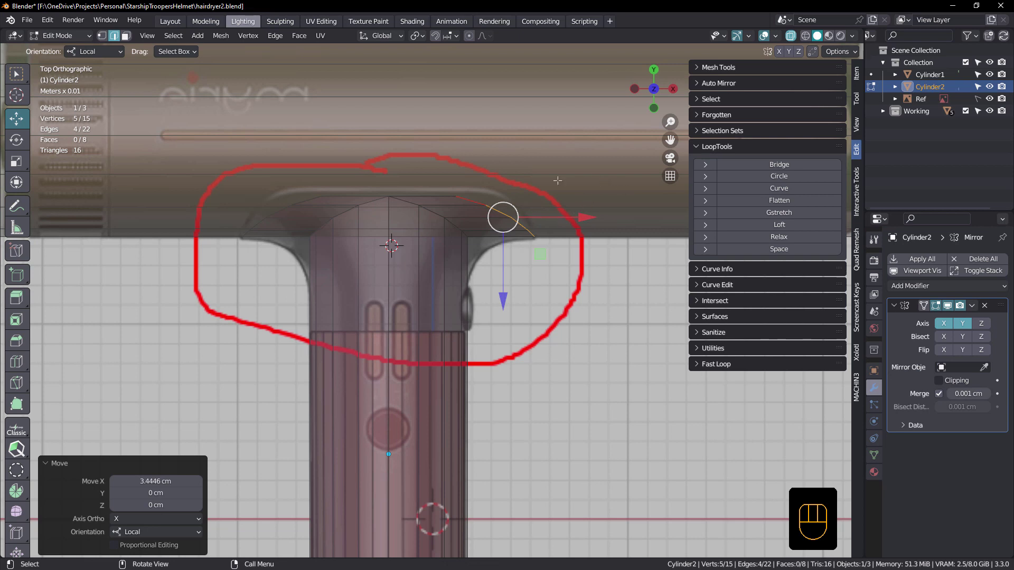
Scale the extruded top profile points along X only to widen the flare.
key(s)
key(x)
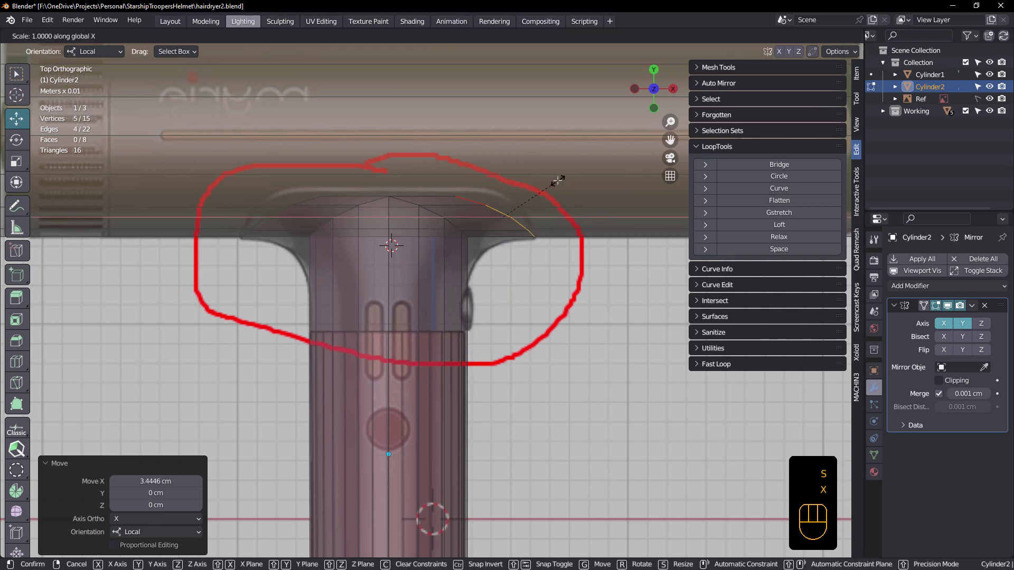
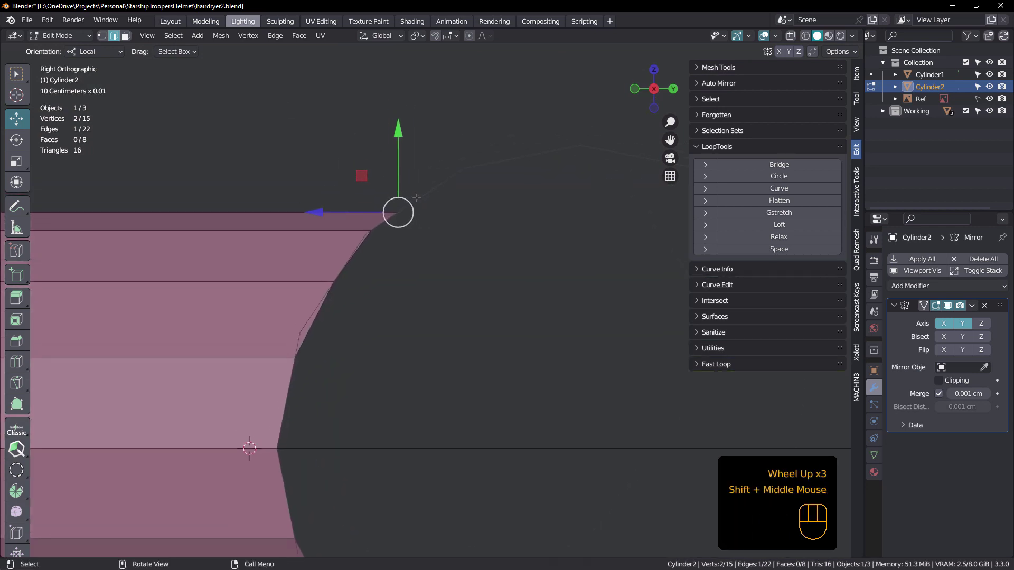
Extrude the selected profile edge further out along the barrel's side.
key(e)
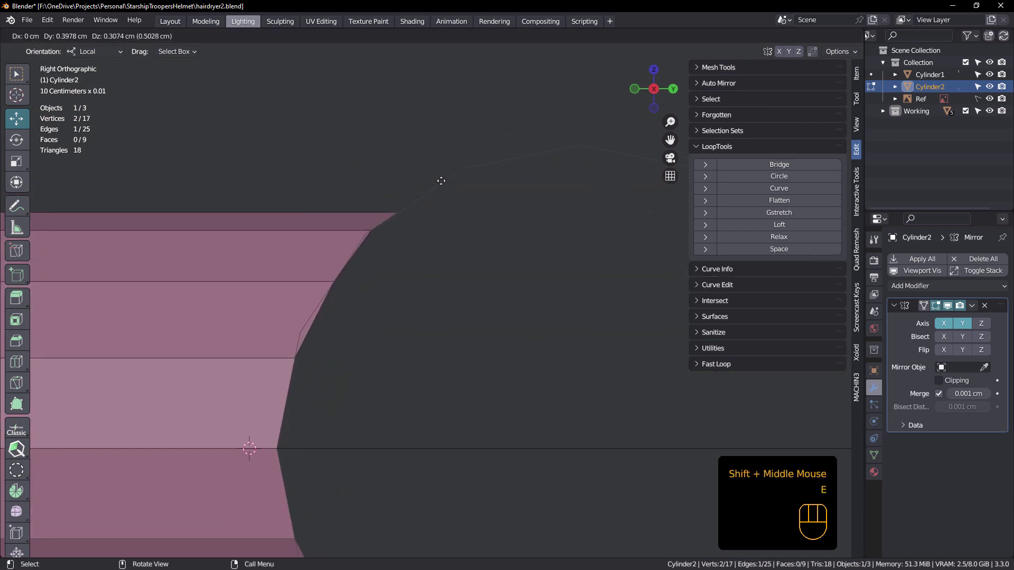
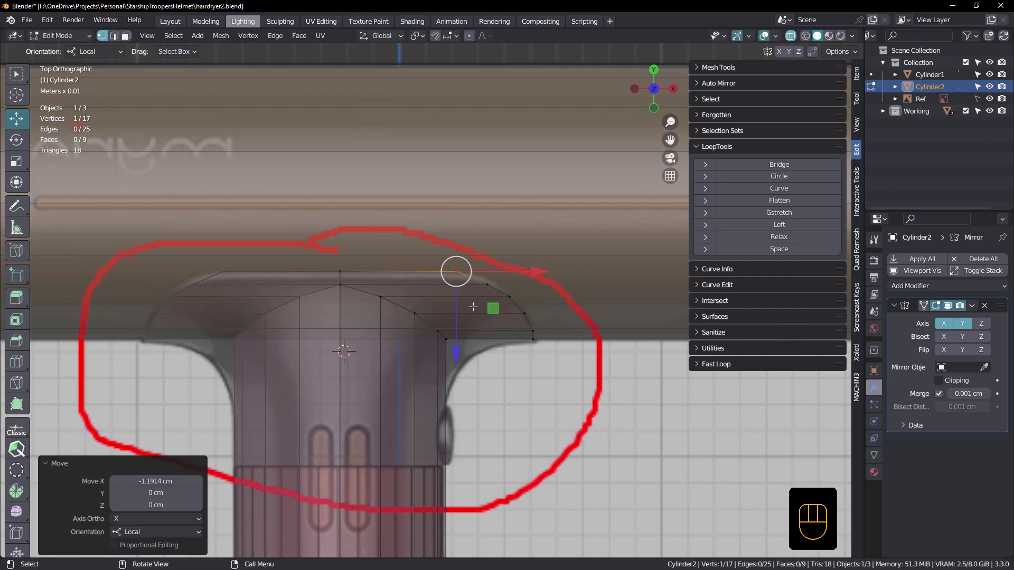
Switch selection mode, deselect the mesh elements and save the file.
key(2)
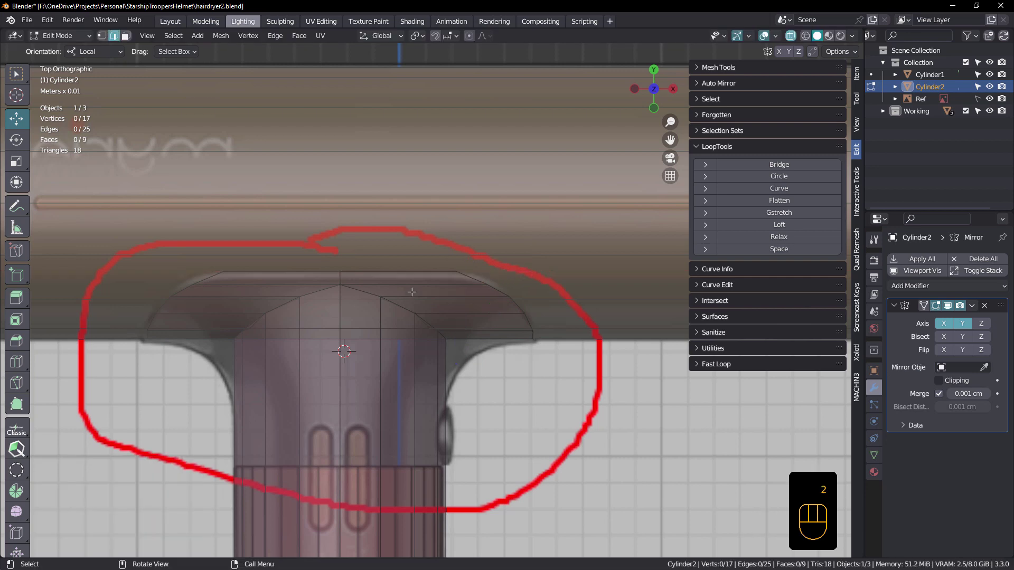
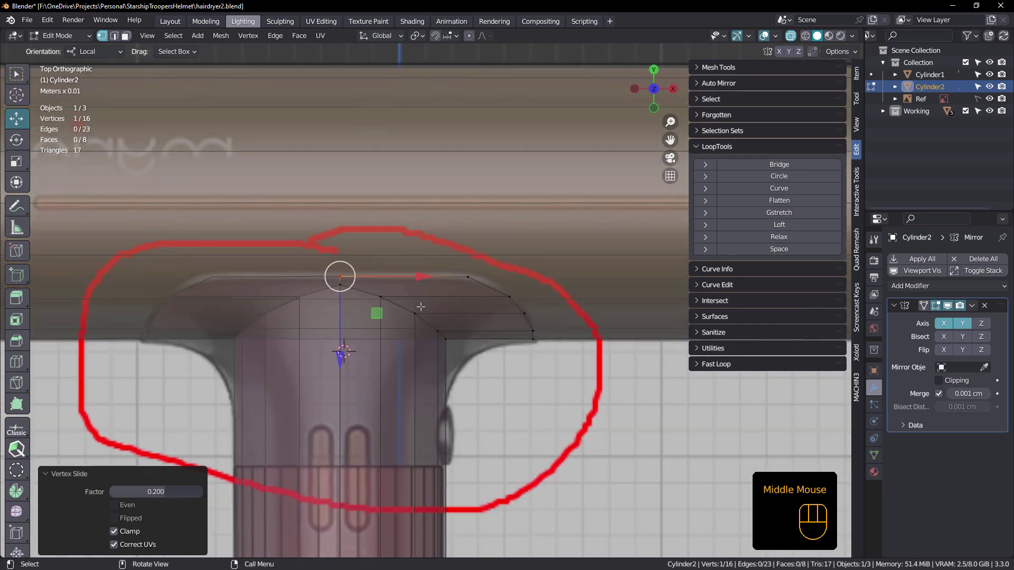
key(ctrl+s)
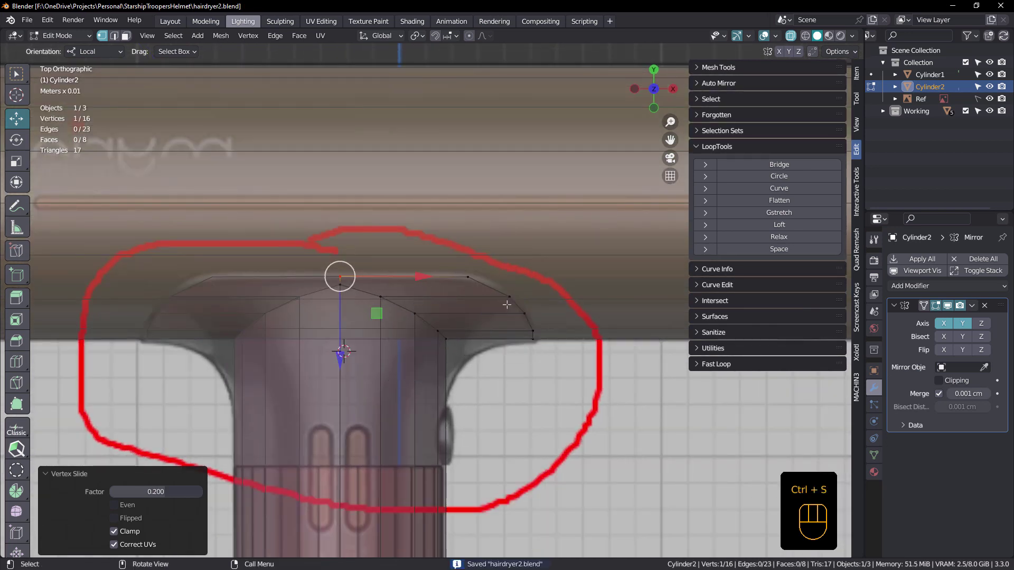
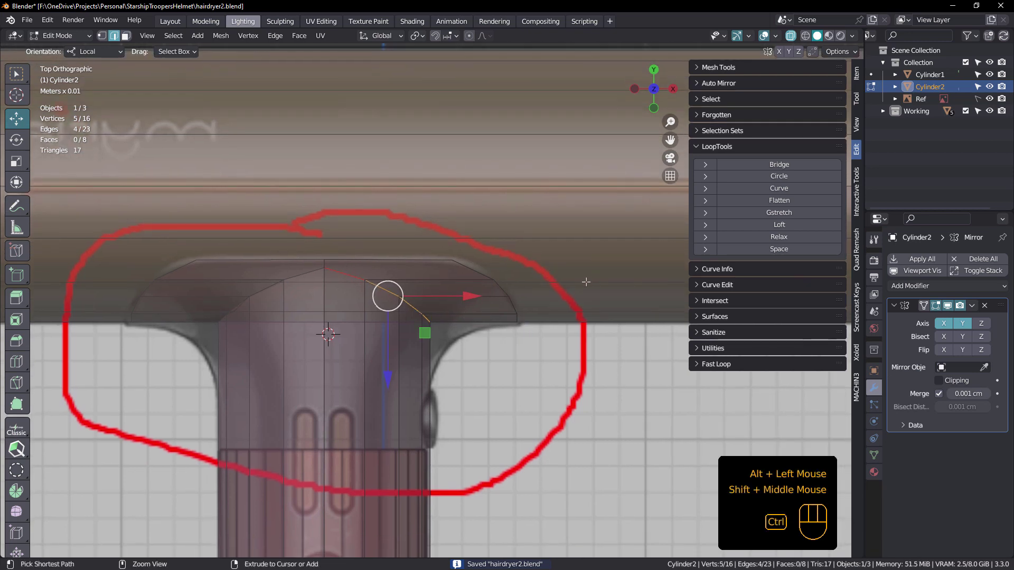
Bevel the flare profile edges (Ctrl+B), adjusting to about 2.5 cm with three segments.
key(ctrl+b)
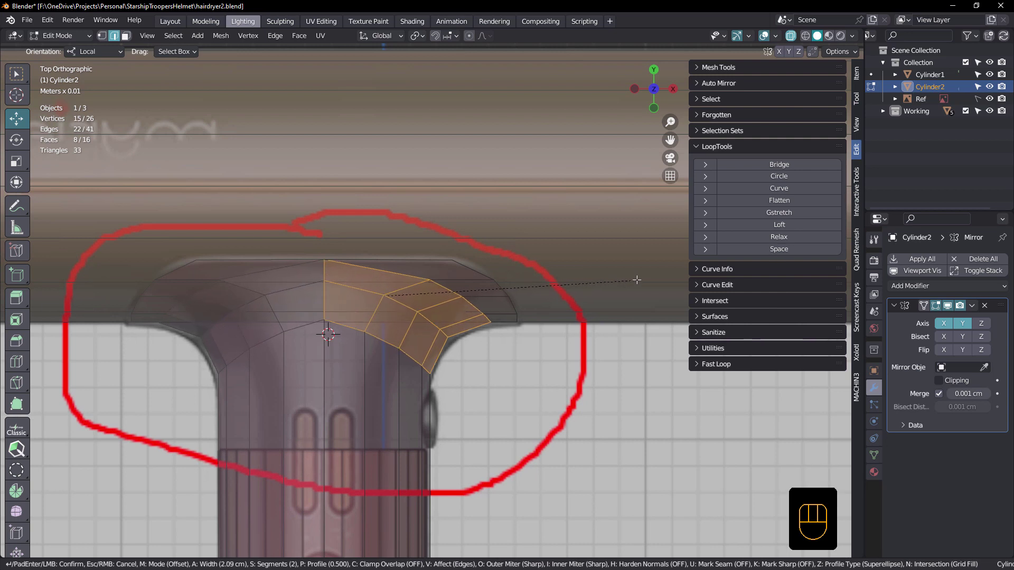
scroll(up, 3)
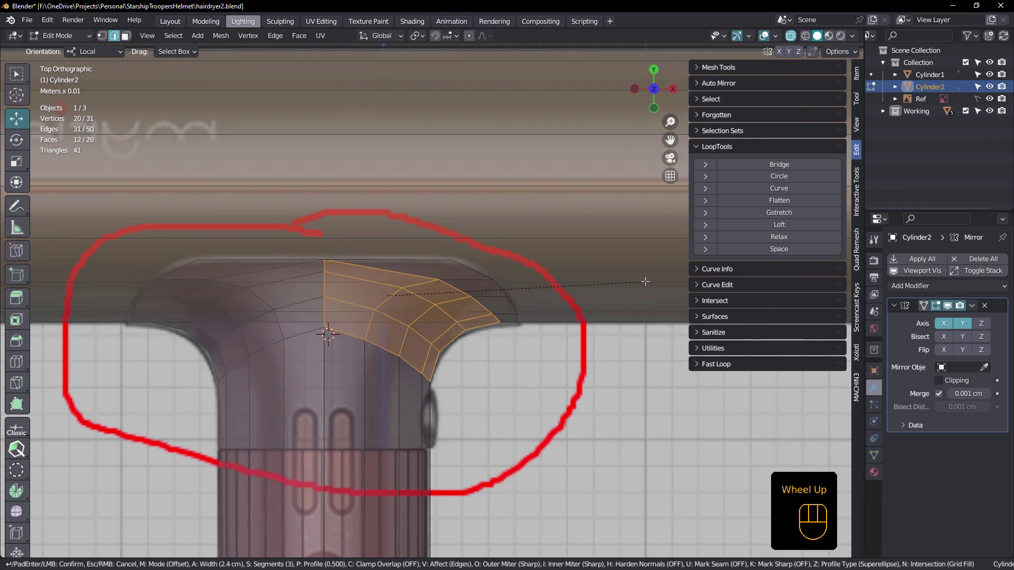
scroll(up, 3)
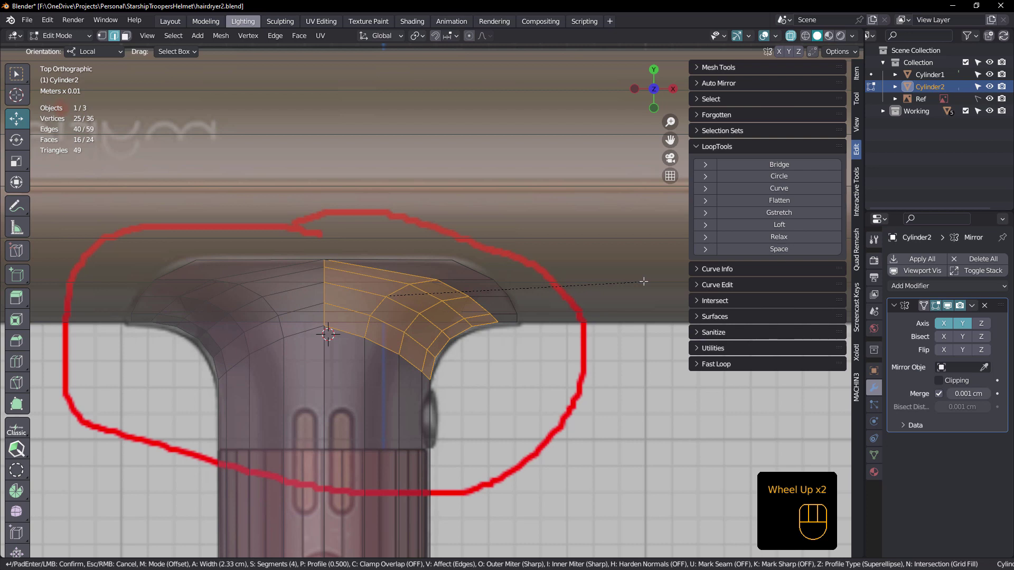
scroll(down, 3)
scroll(down, 3)
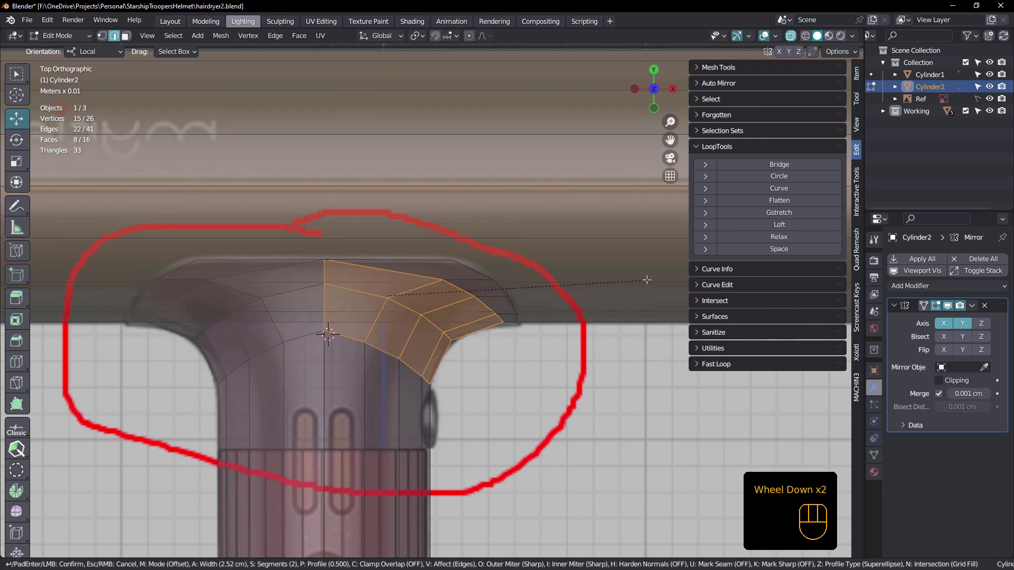
scroll(down, 3)
scroll(up, 3)
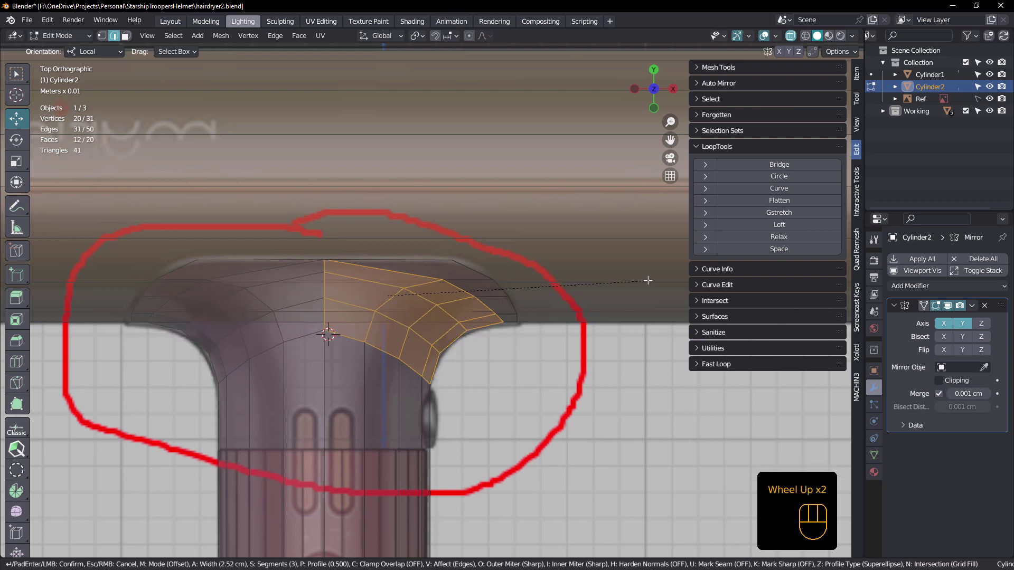
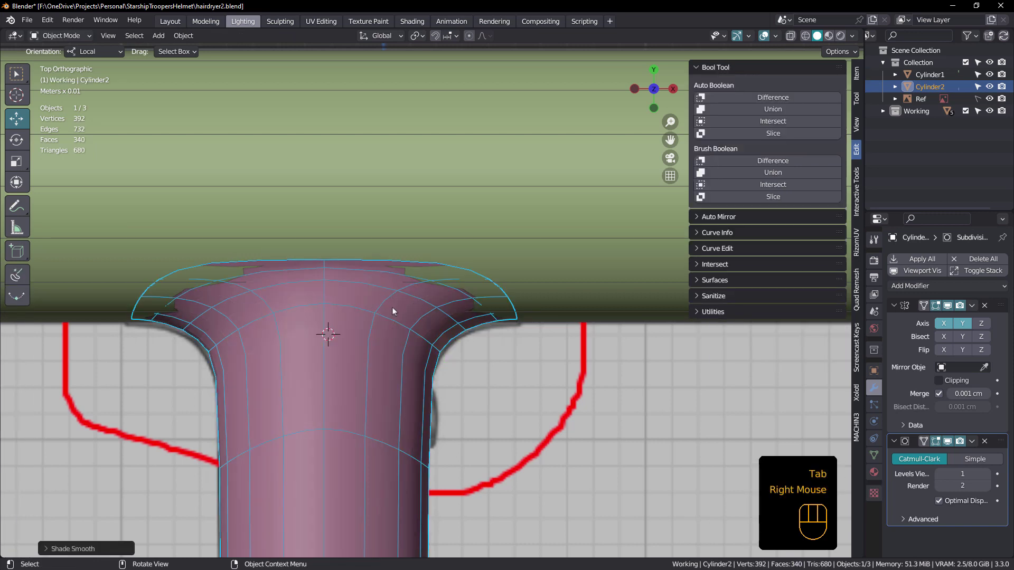
Center the smoothed handle in view and re-enter Edit Mode to refine the flare vertices.
scroll(down, 3)
drag(363, 297, 380, 306)
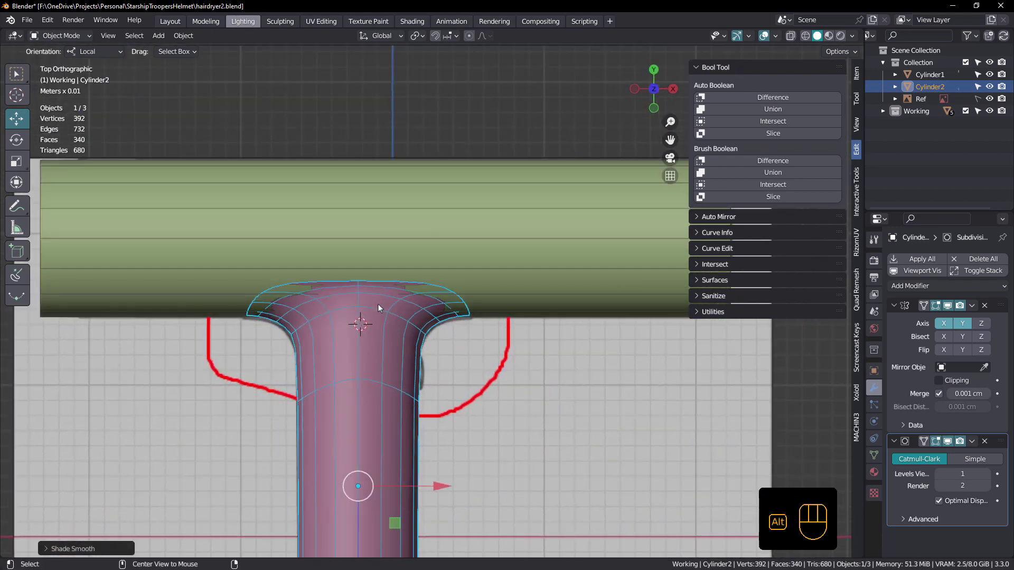
key(Tab)
scroll(up, 3)
scroll(up, 3)
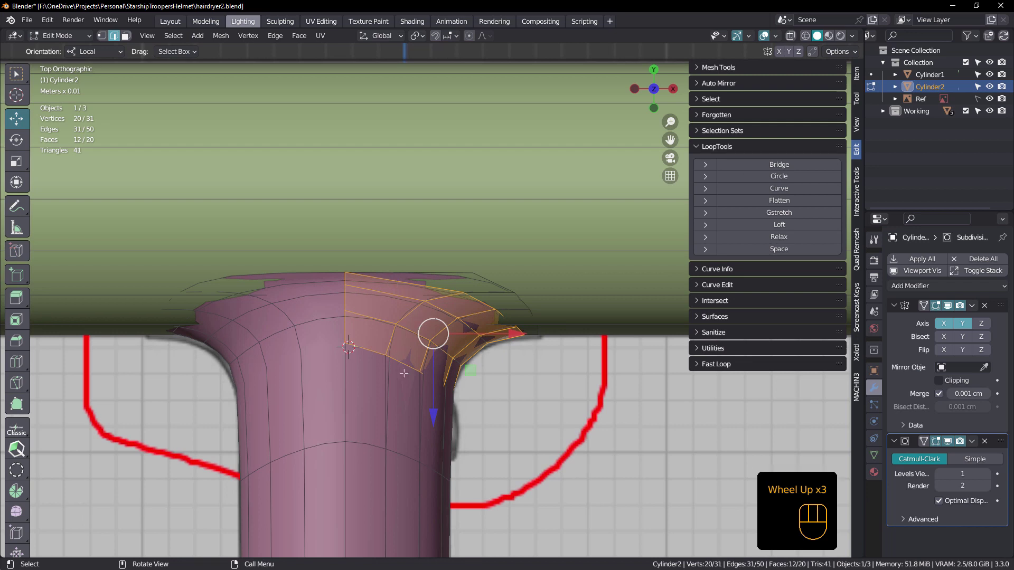
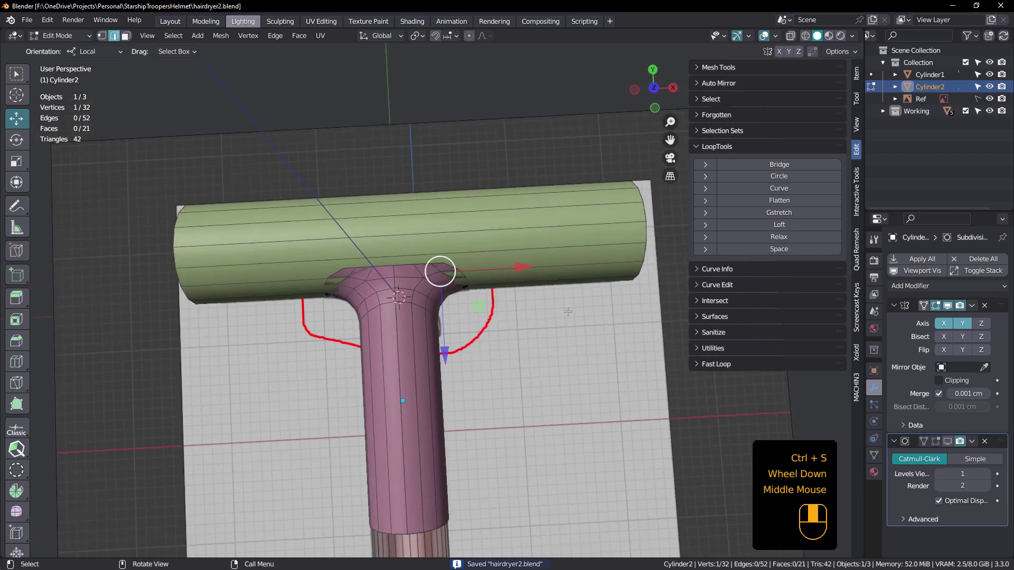
Add a Solidify modifier to Cylinder2 above its existing Subdivision, back in object mode.
click(895, 308)
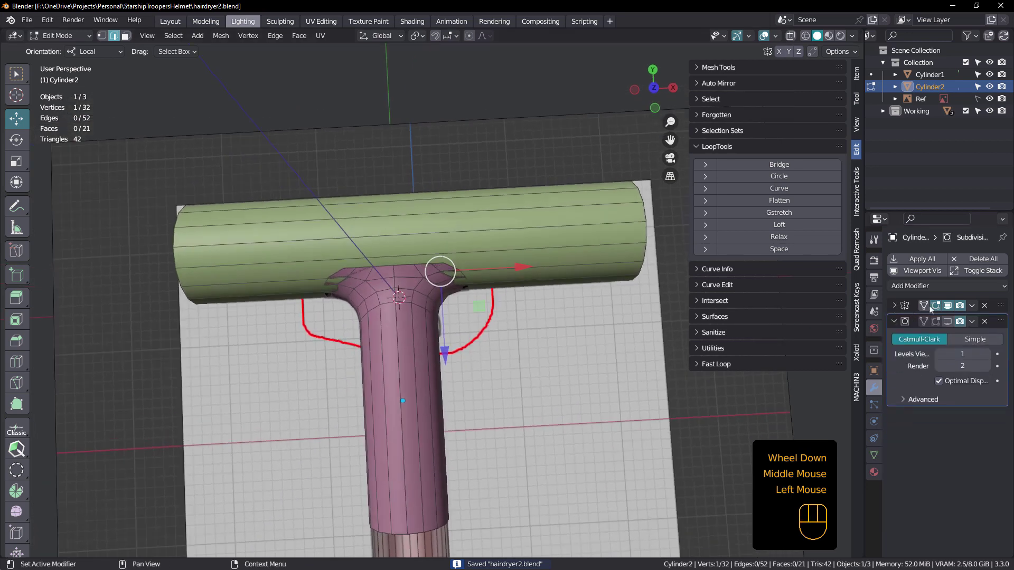
key(Tab)
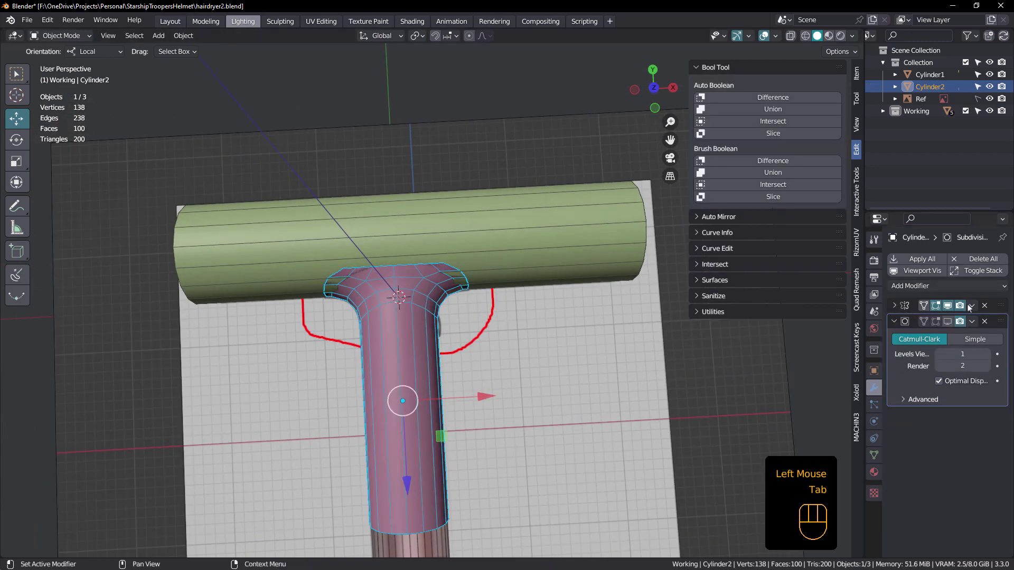
drag(973, 307, 953, 318)
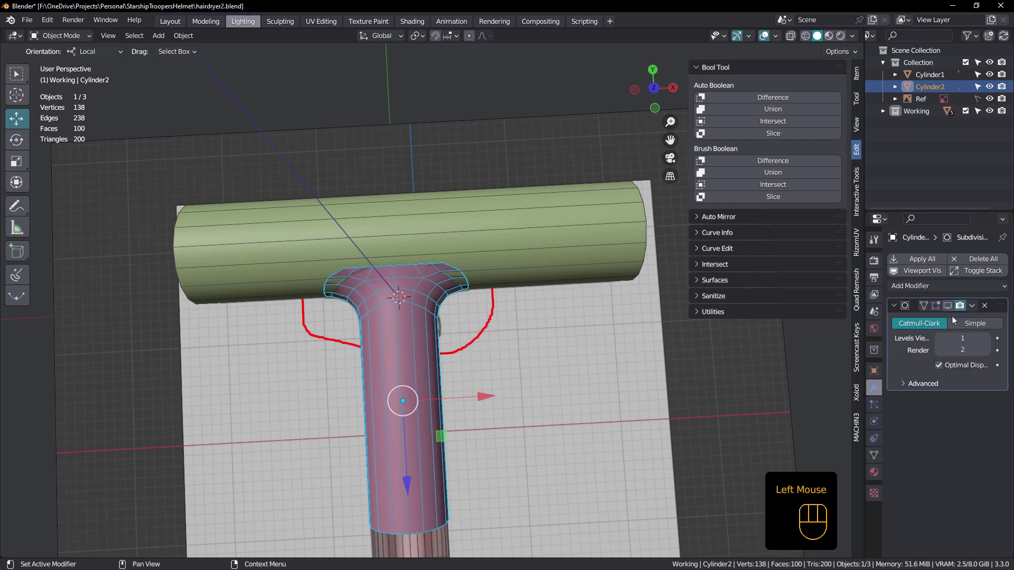
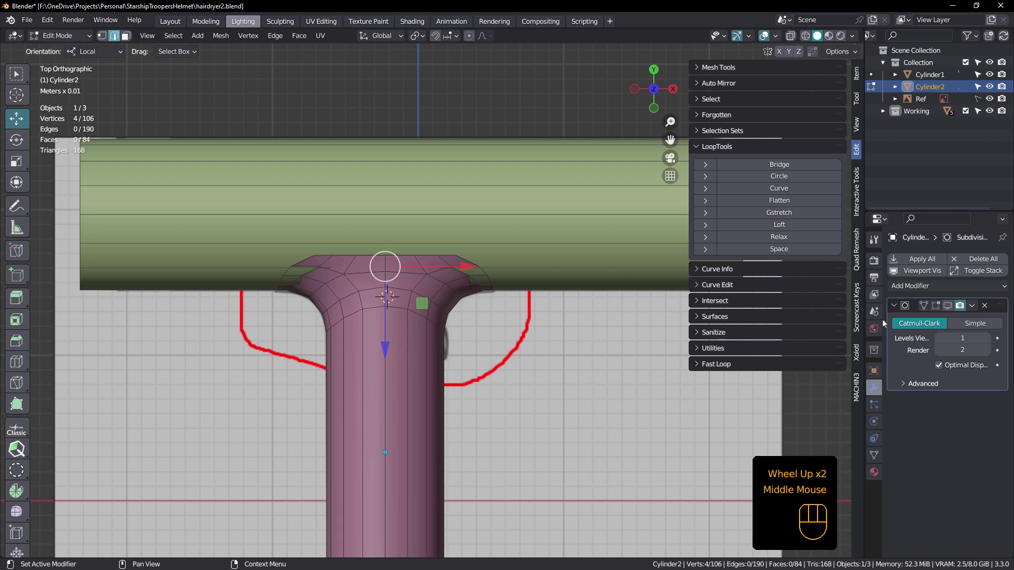
click(897, 309)
key(Tab)
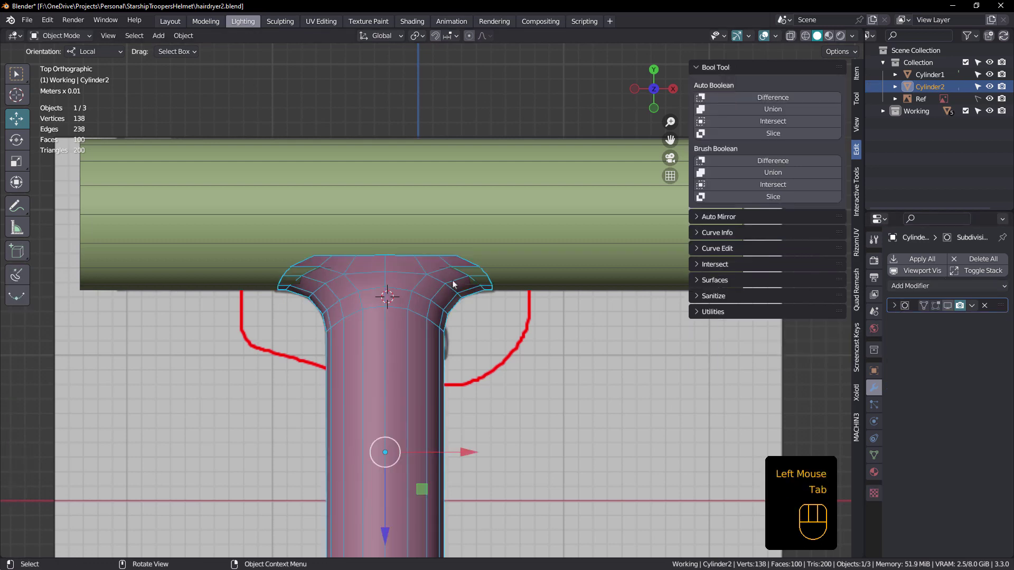
scroll(up, 3)
scroll(down, 3)
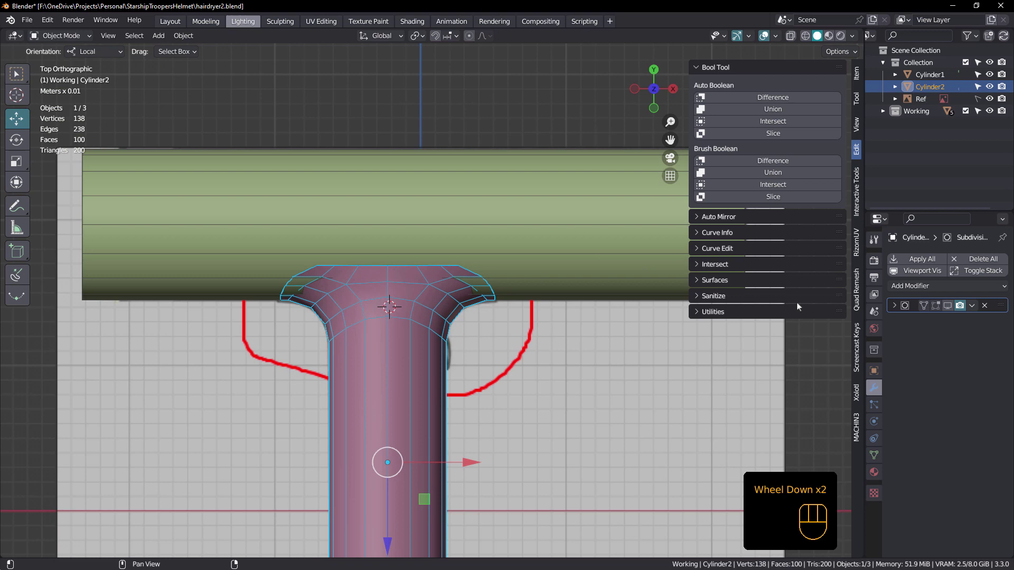
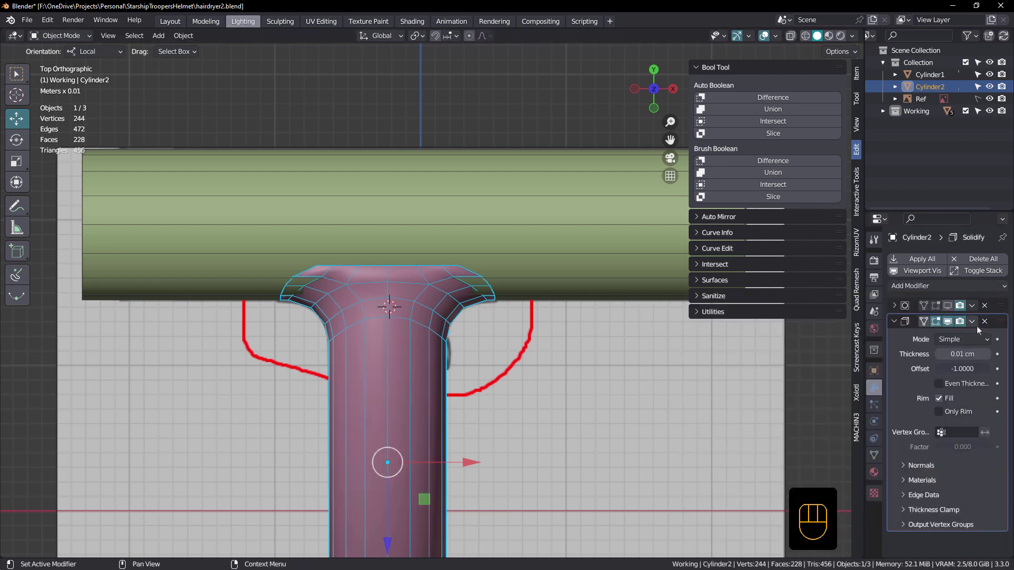
Move Solidify above Subdivision, set thickness -0.26 cm with Even Thickness, and apply it.
drag(1004, 326, 1002, 303)
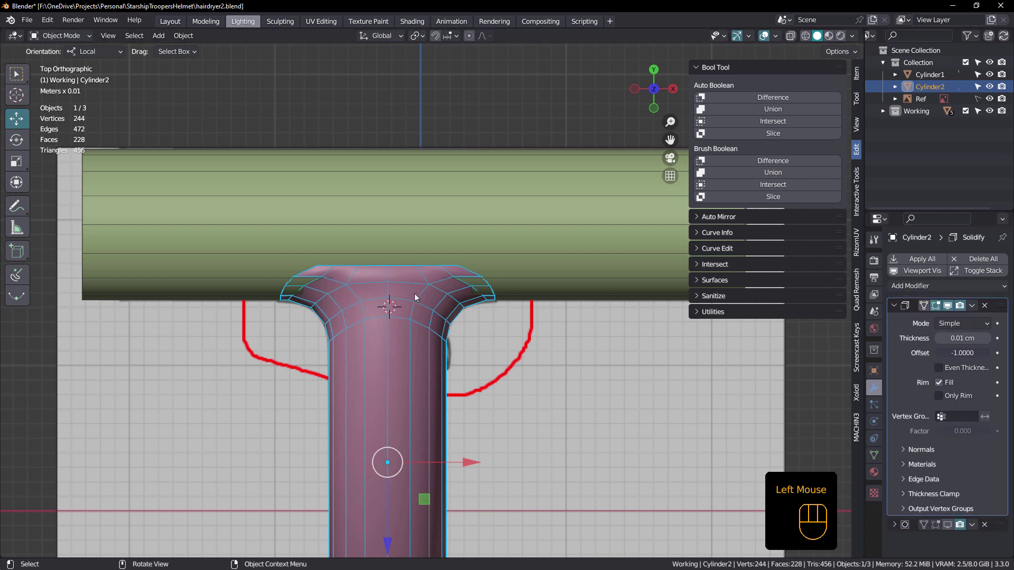
scroll(up, 3)
drag(429, 297, 622, 300)
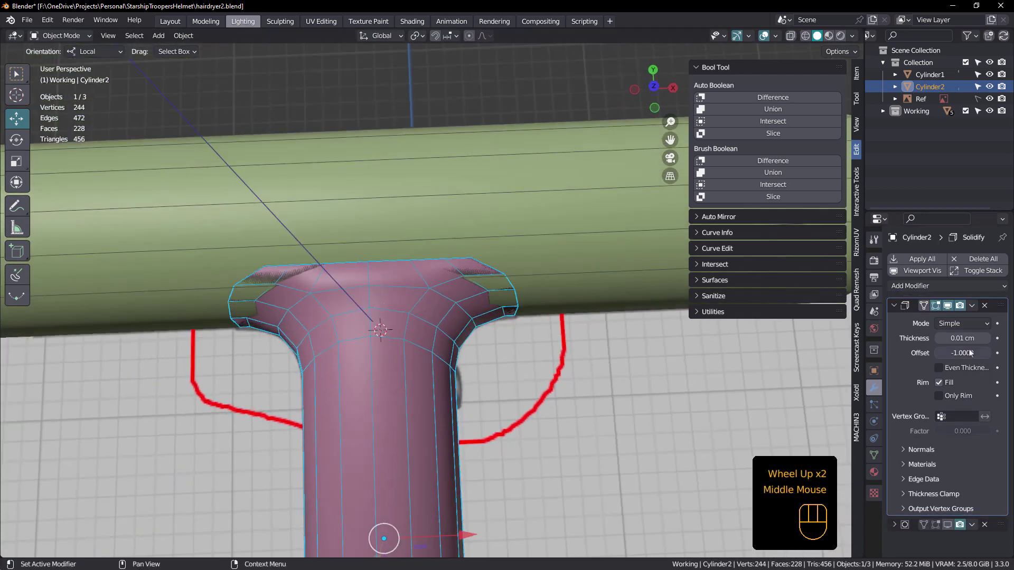
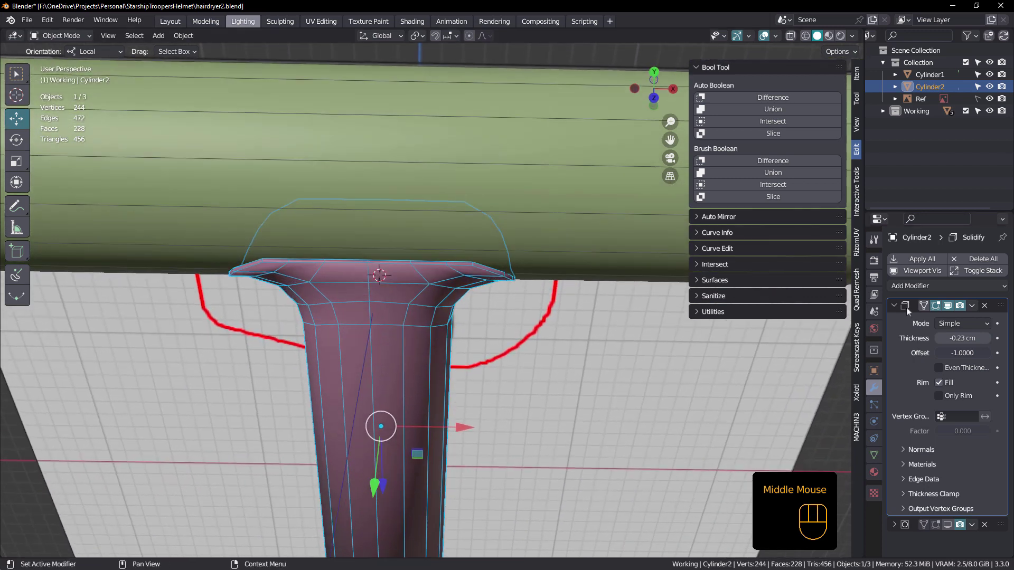
click(895, 305)
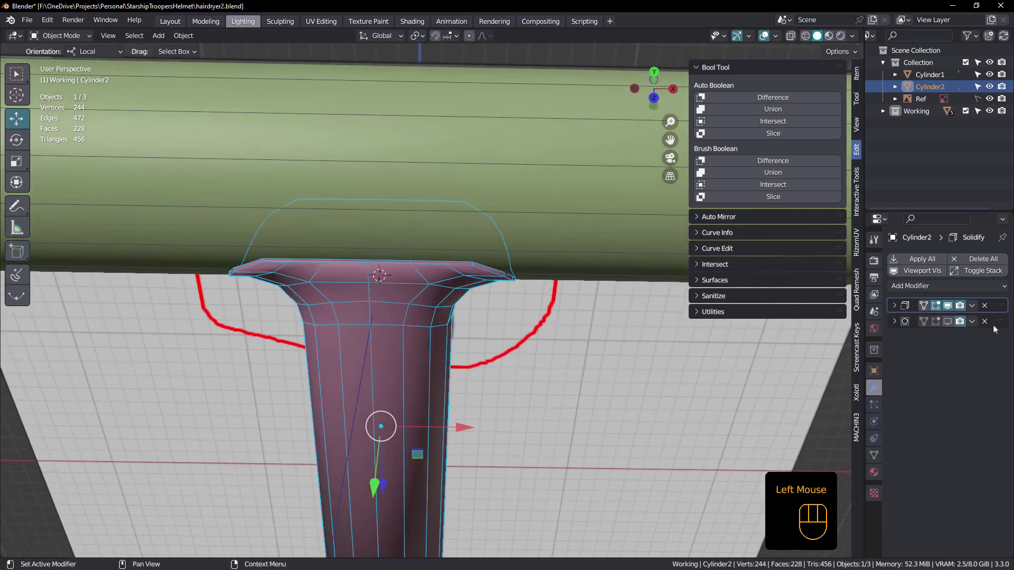
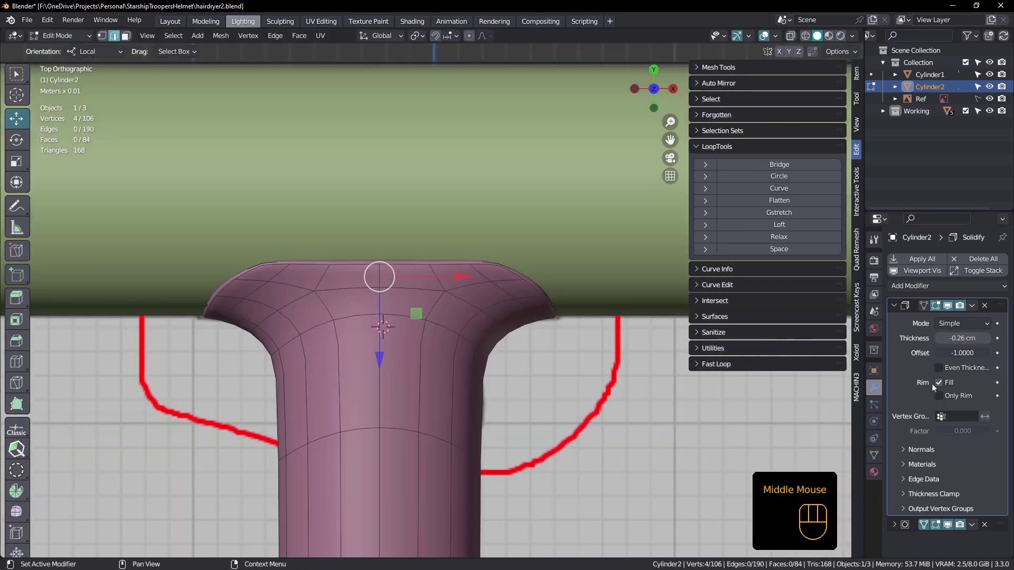
click(941, 368)
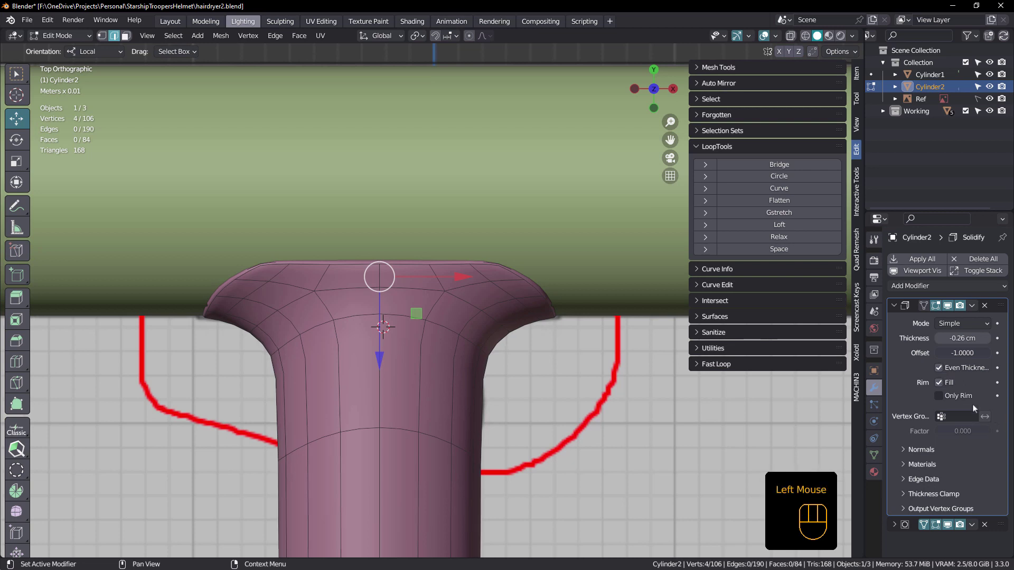
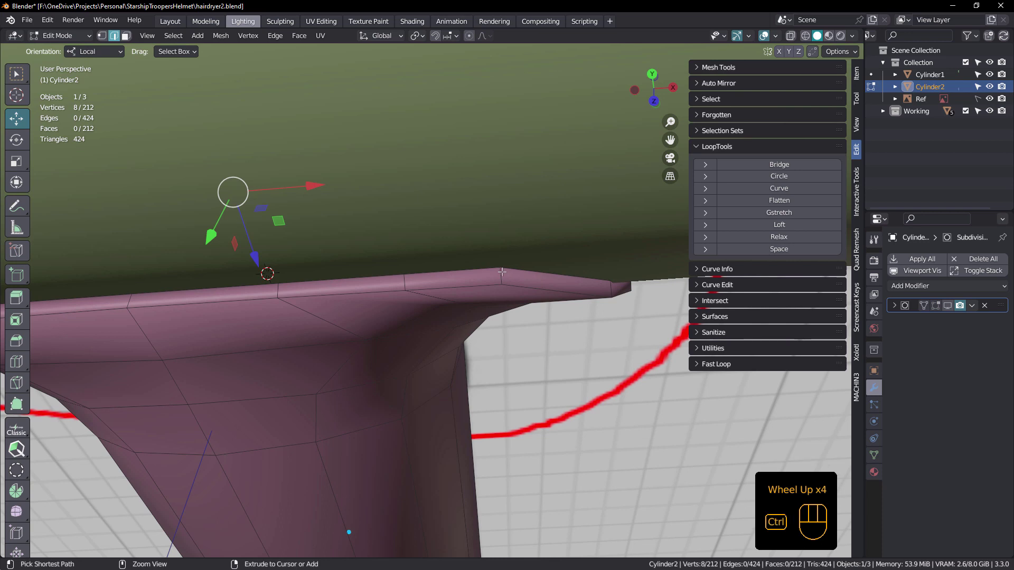
Loop-cut an extra edge loop around the flared lip and slide it toward the rim.
key(ctrl+r)
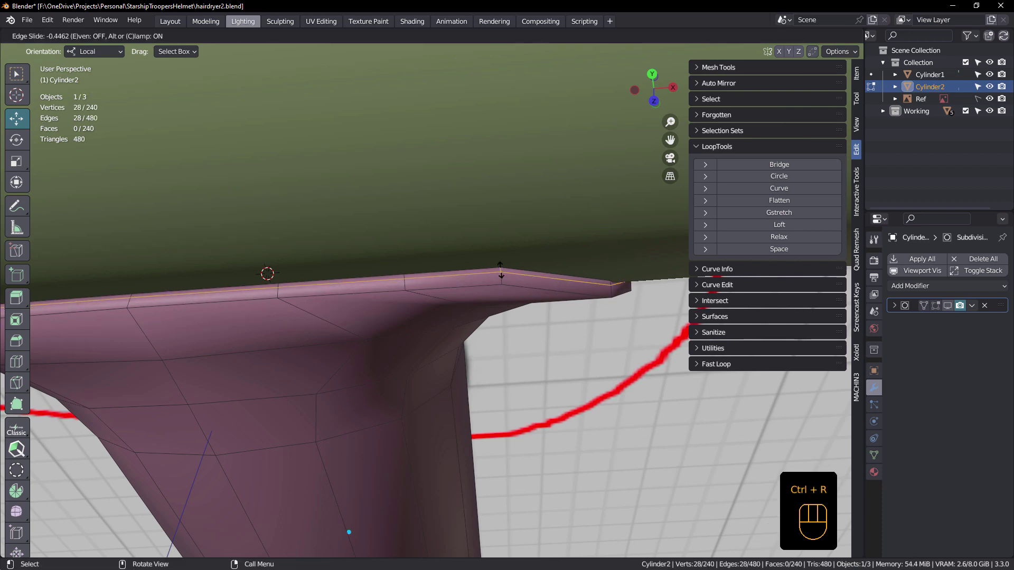
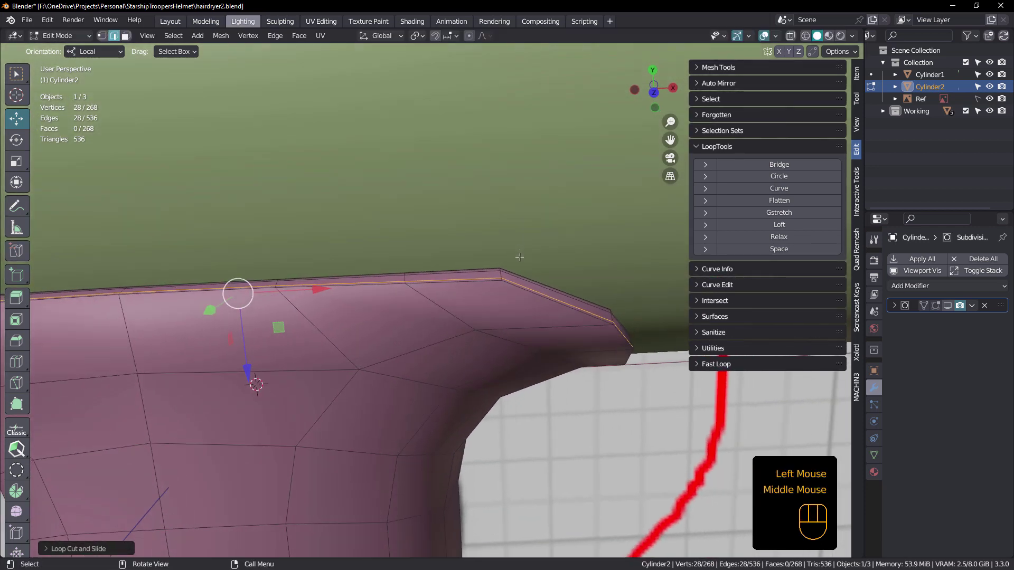
scroll(down, 3)
middle_click(505, 292)
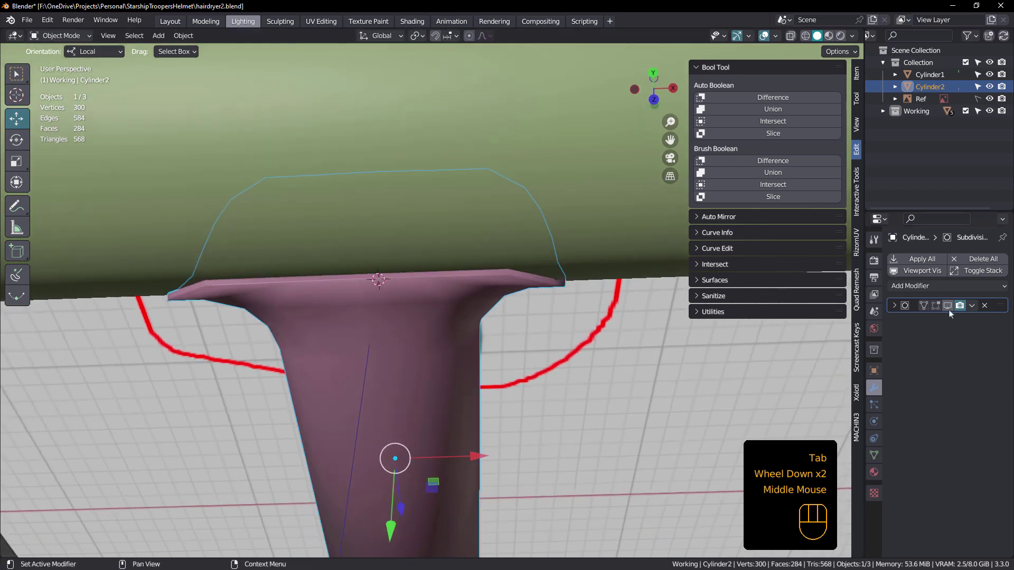
Show the Subdivision result in the viewport and give the handle smooth shading.
click(946, 305)
double_click(934, 306)
drag(452, 296, 453, 257)
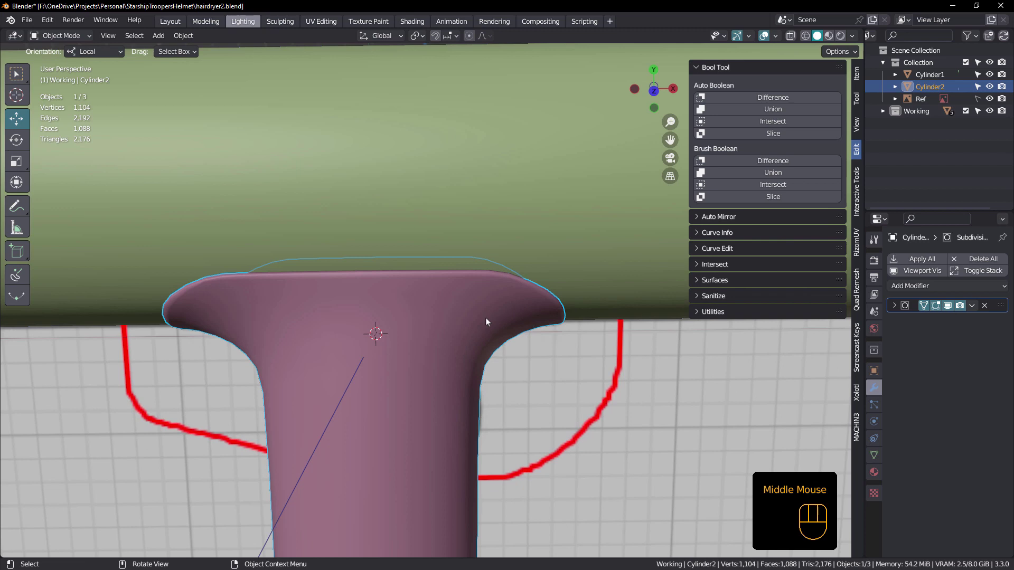
right_click(434, 301)
drag(434, 301, 422, 312)
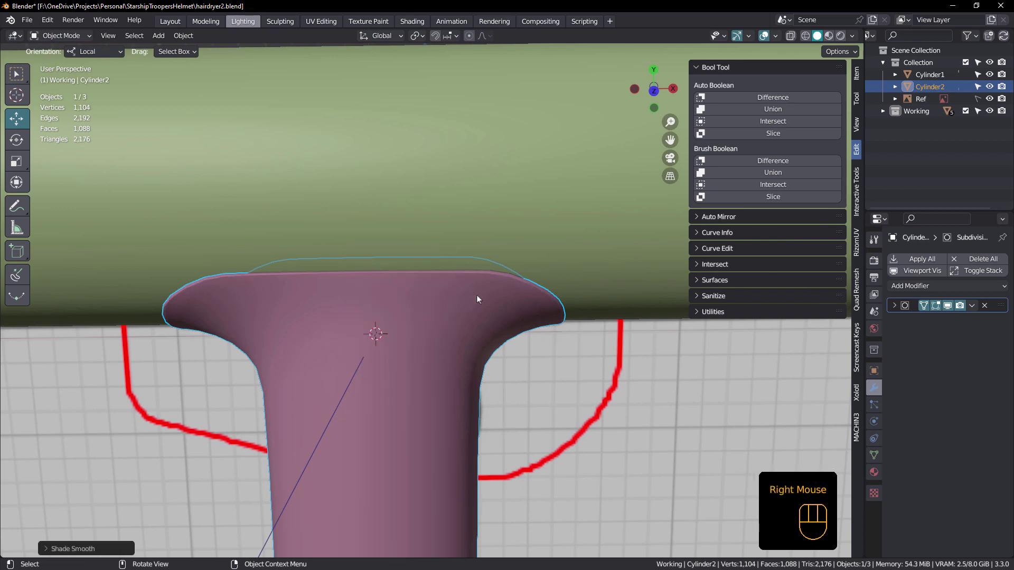
Enable Auto Smooth in the mesh Normals settings and inspect the smoothed junction.
click(880, 455)
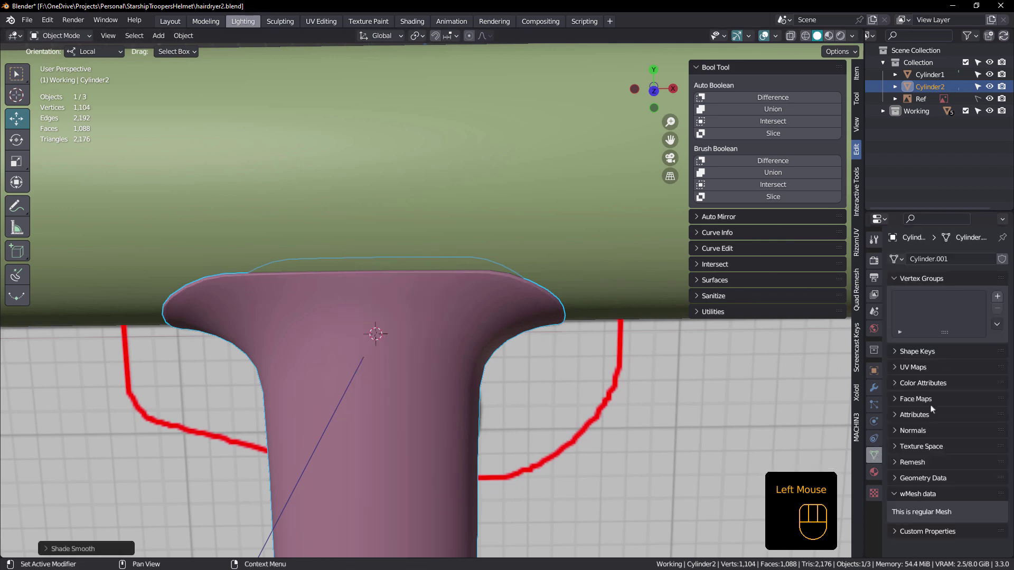
click(894, 280)
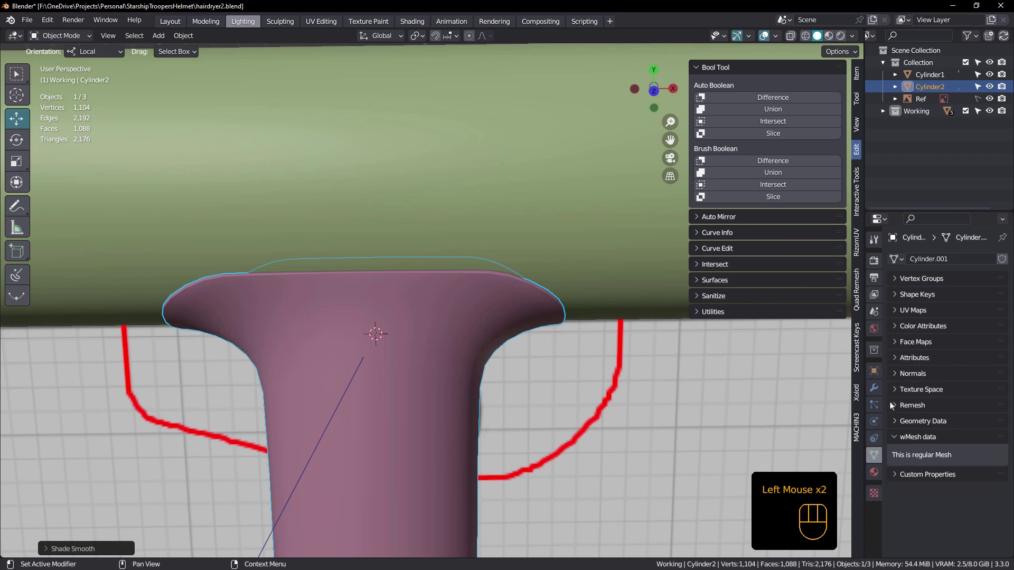
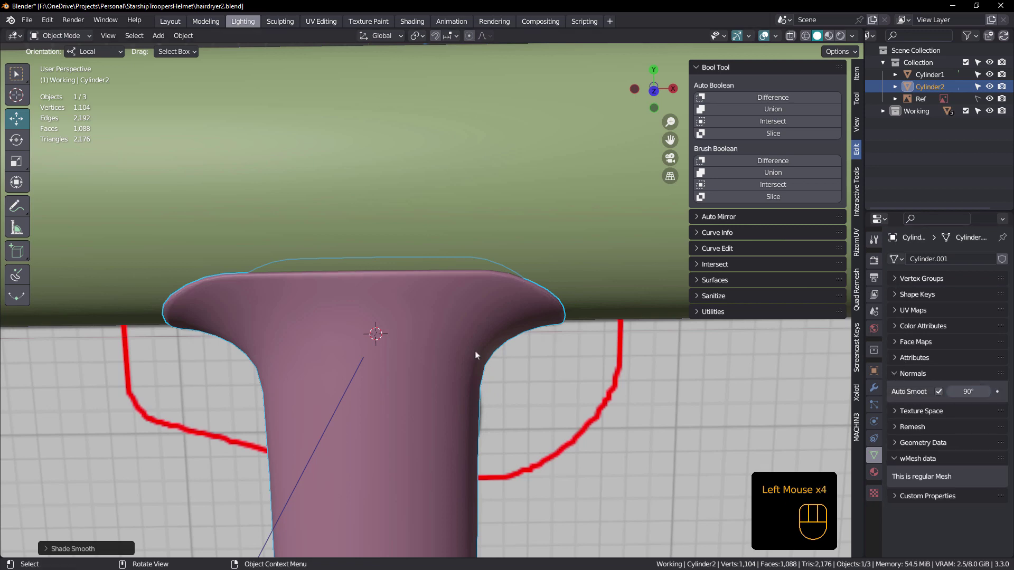
scroll(down, 3)
drag(453, 330, 454, 332)
scroll(down, 3)
drag(433, 269, 428, 259)
scroll(up, 3)
drag(434, 264, 439, 237)
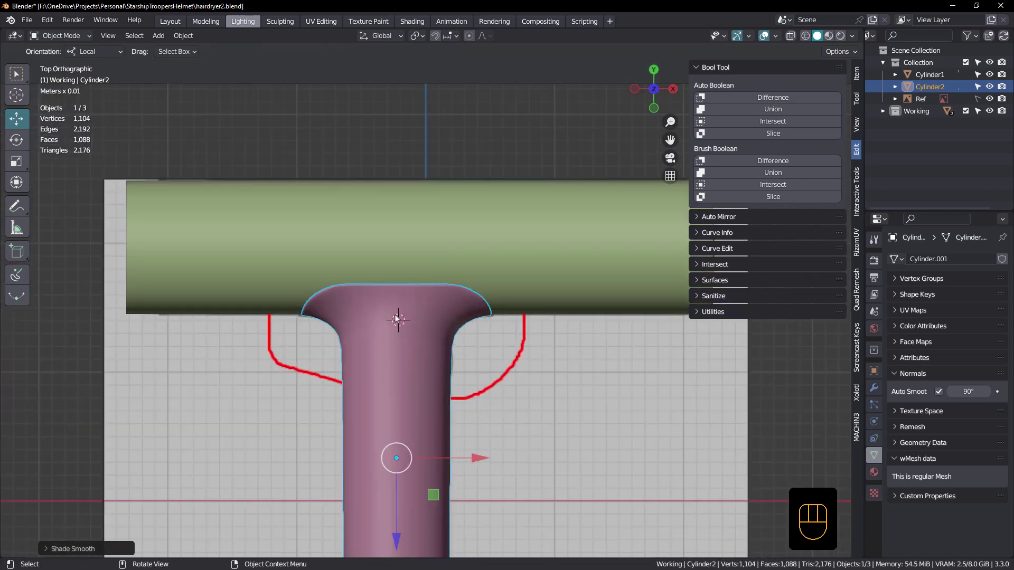
drag(398, 319, 417, 322)
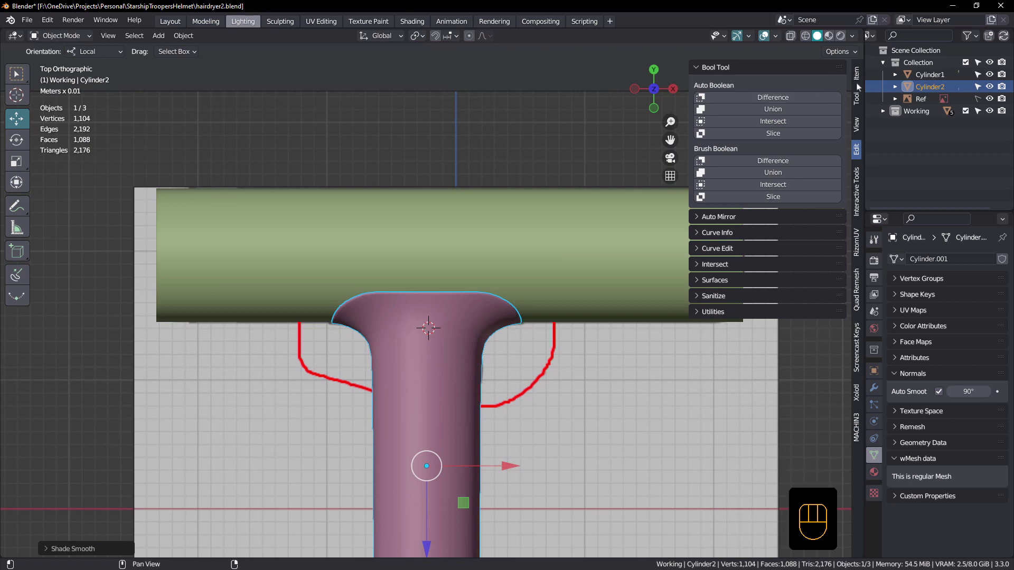
click(859, 148)
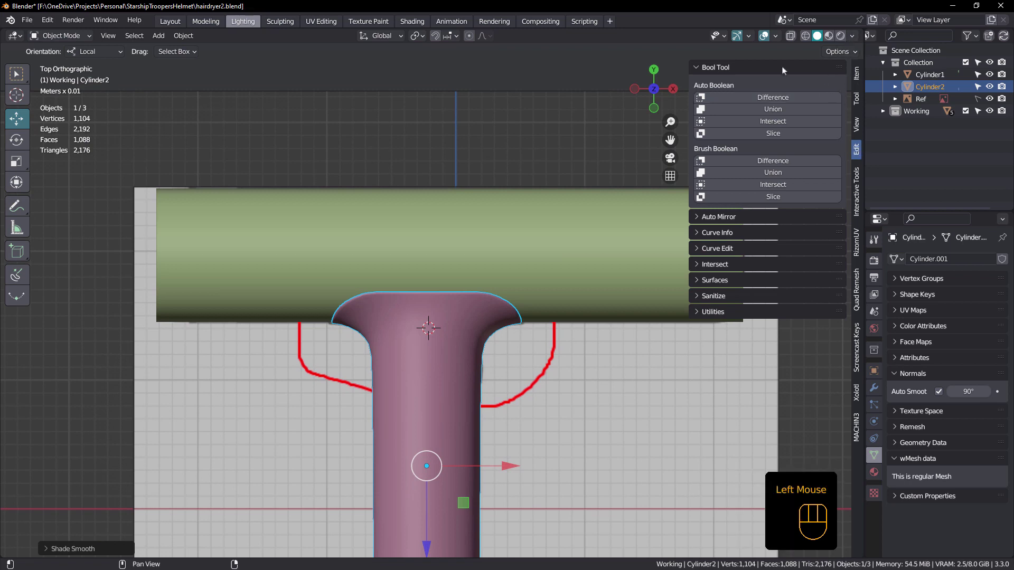
Switch viewport shading to colour objects individually (Random/Object).
click(696, 69)
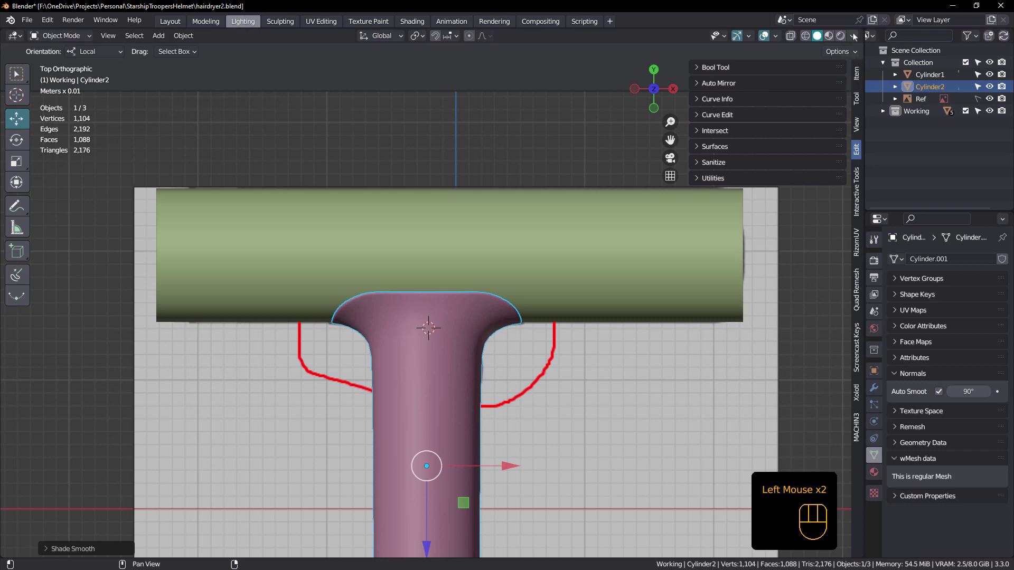
drag(855, 36, 531, 313)
drag(487, 305, 488, 250)
click(489, 200)
scroll(up, 3)
Overlay wireframe edges on the shaded handle and deselect everything to inspect the junction.
drag(465, 343, 455, 339)
drag(450, 314, 462, 265)
scroll(down, 3)
key(shift+space)
scroll(up, 3)
drag(428, 278, 428, 272)
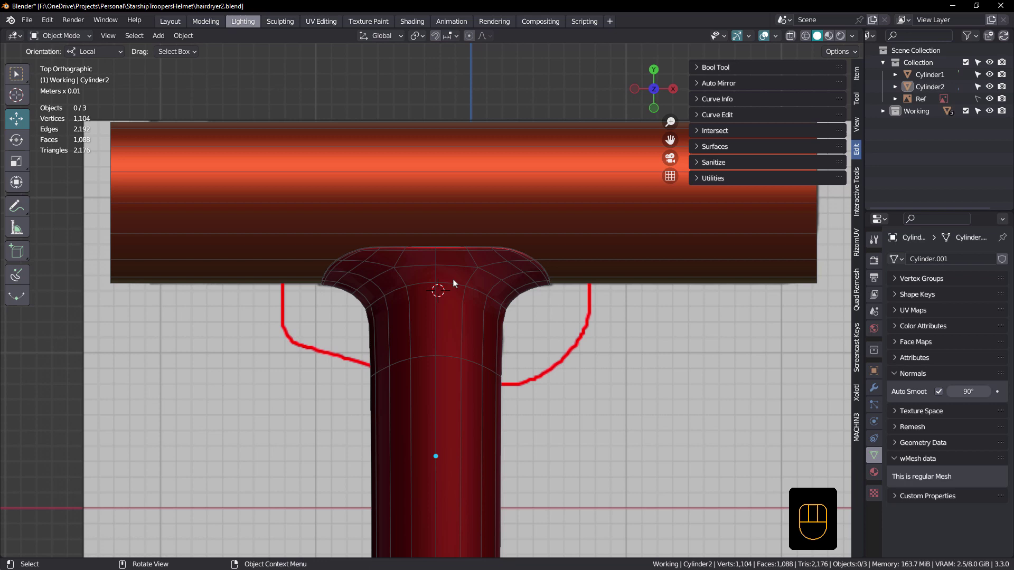